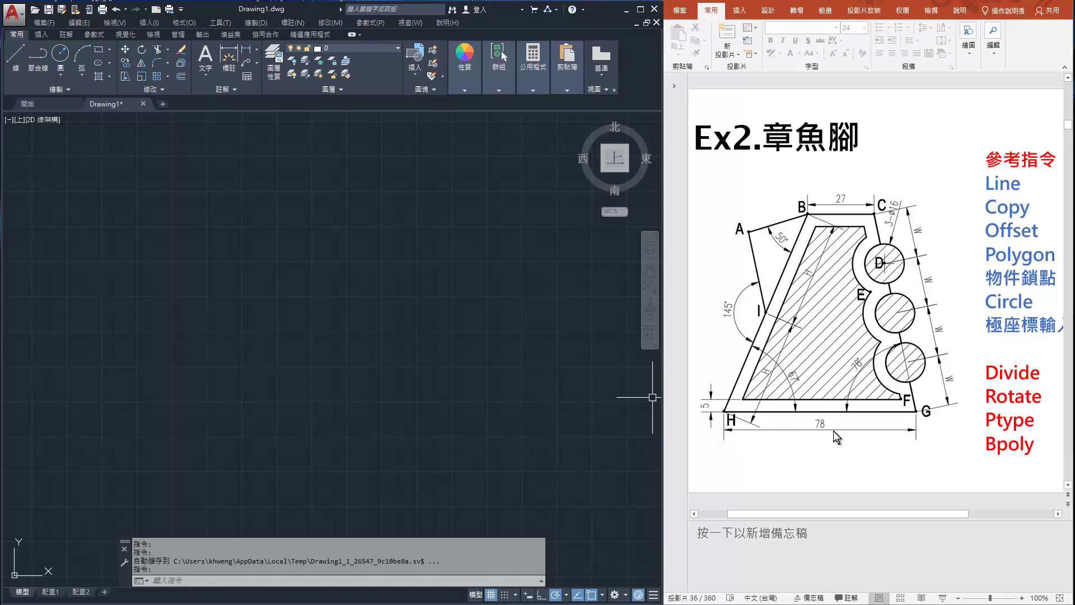
Start the LINE command to draw the horizontal base line of the profile
click(21, 70)
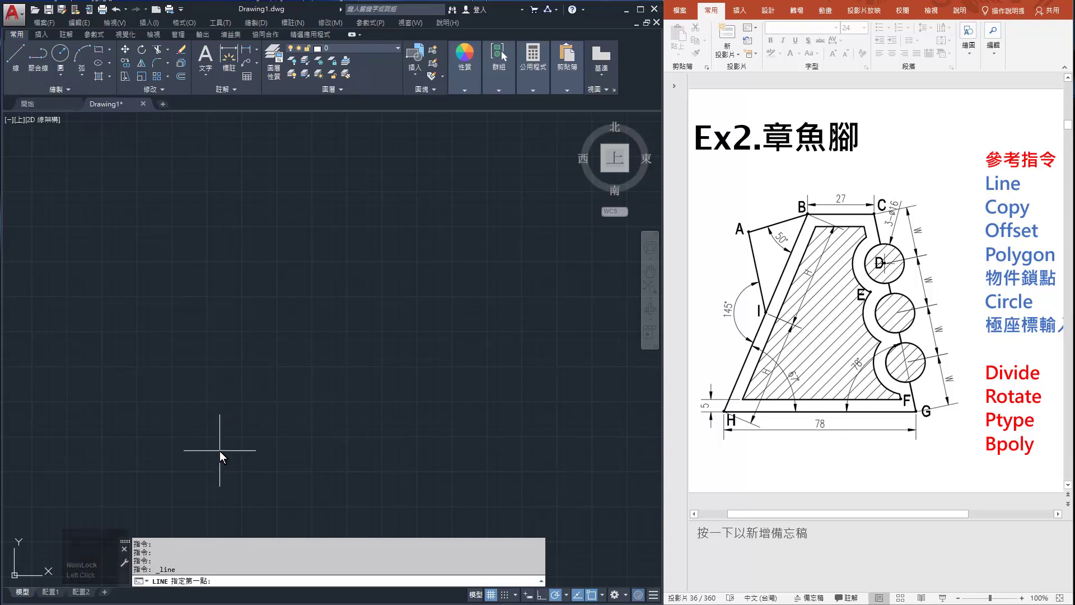
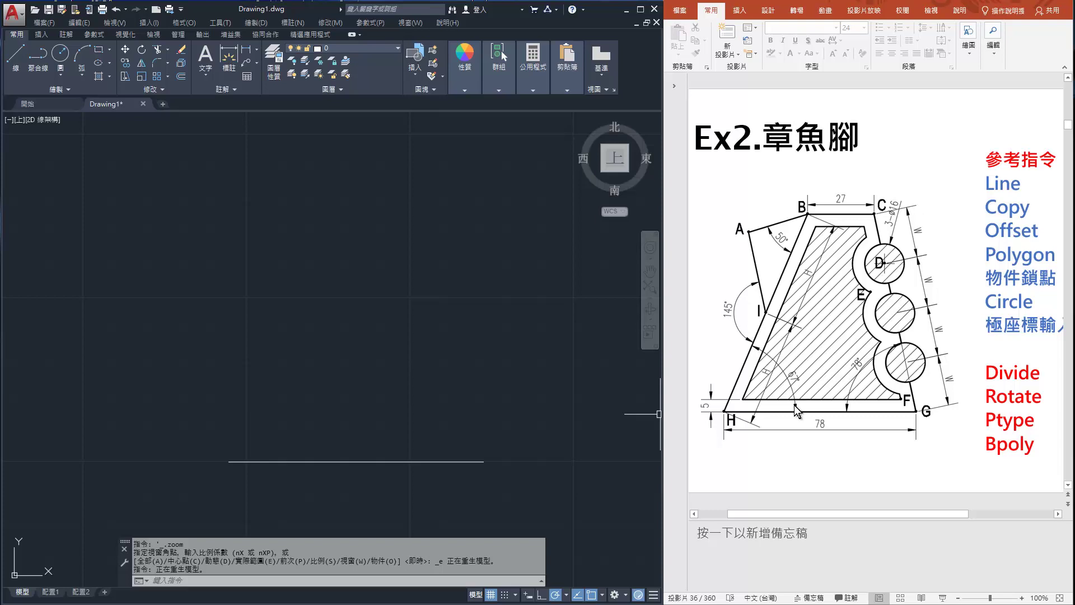
Draw the left slanted side from the base's left end, 200 long at 67 degrees
click(19, 69)
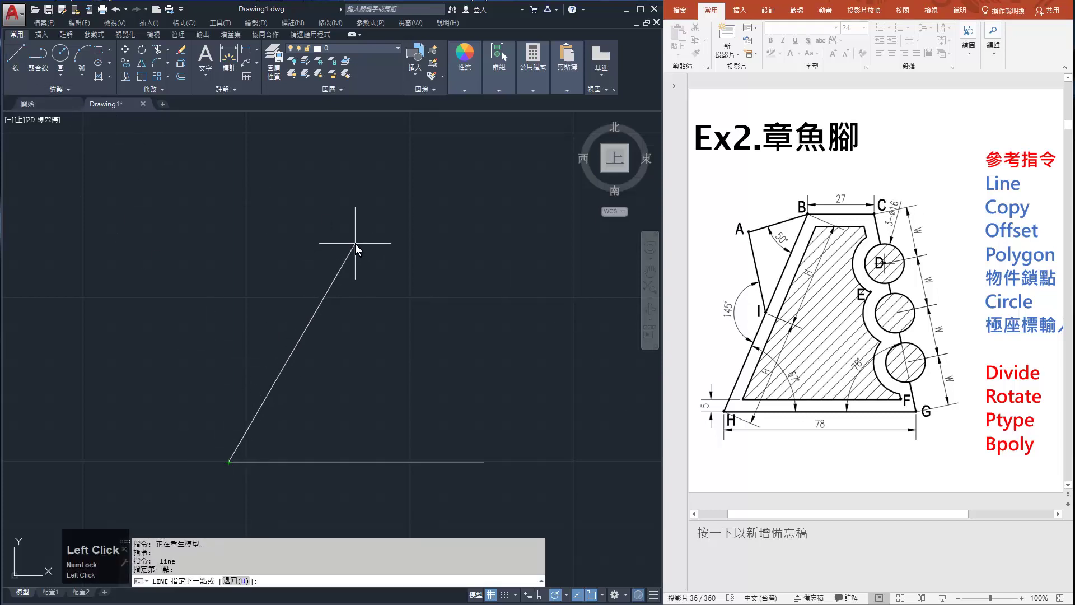
key(shift+2)
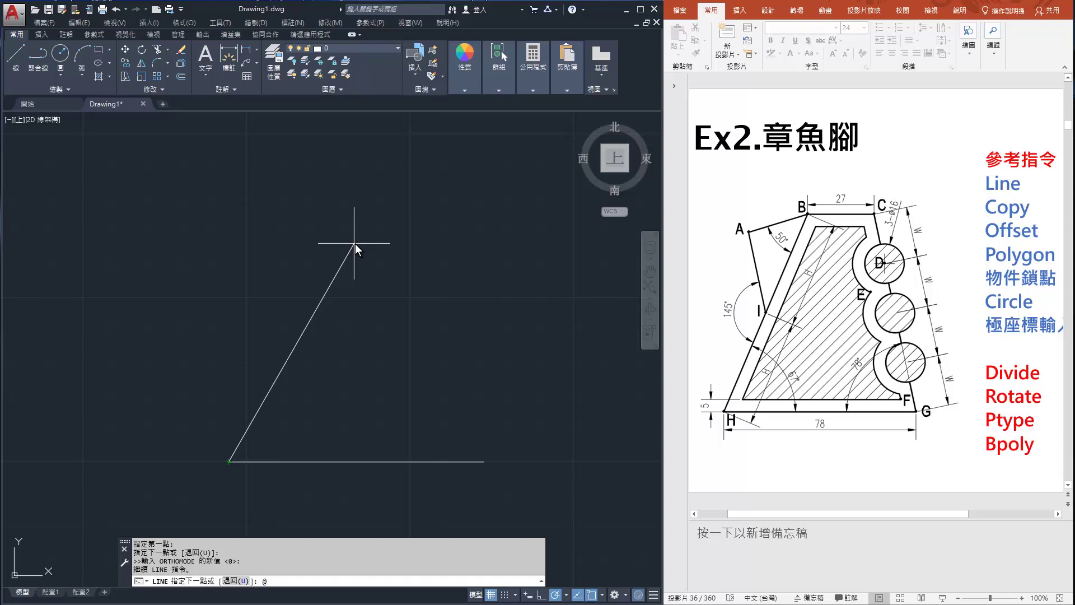
text(2200)
text(200)
key(shift+,)
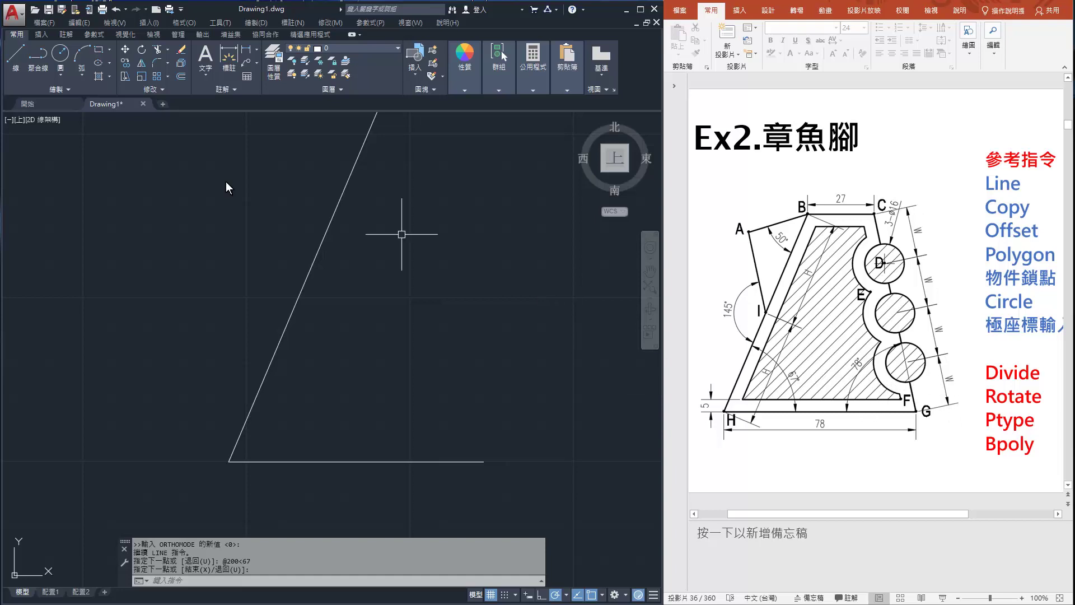
Draw the right slanted side from the base's right end, 200 long at 102 degrees
click(18, 67)
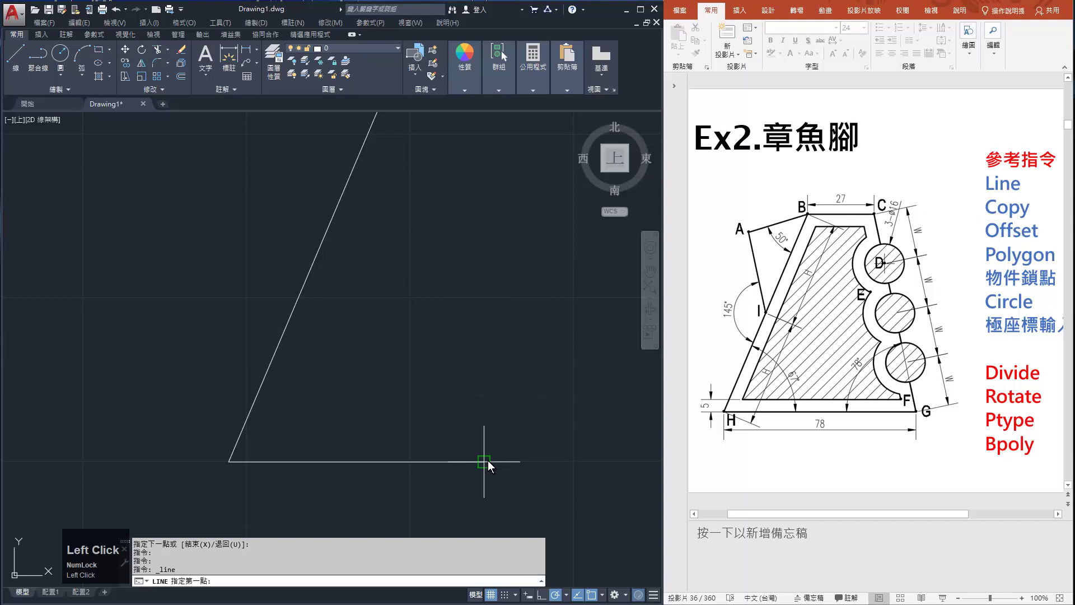
key(shift+2)
text(200)
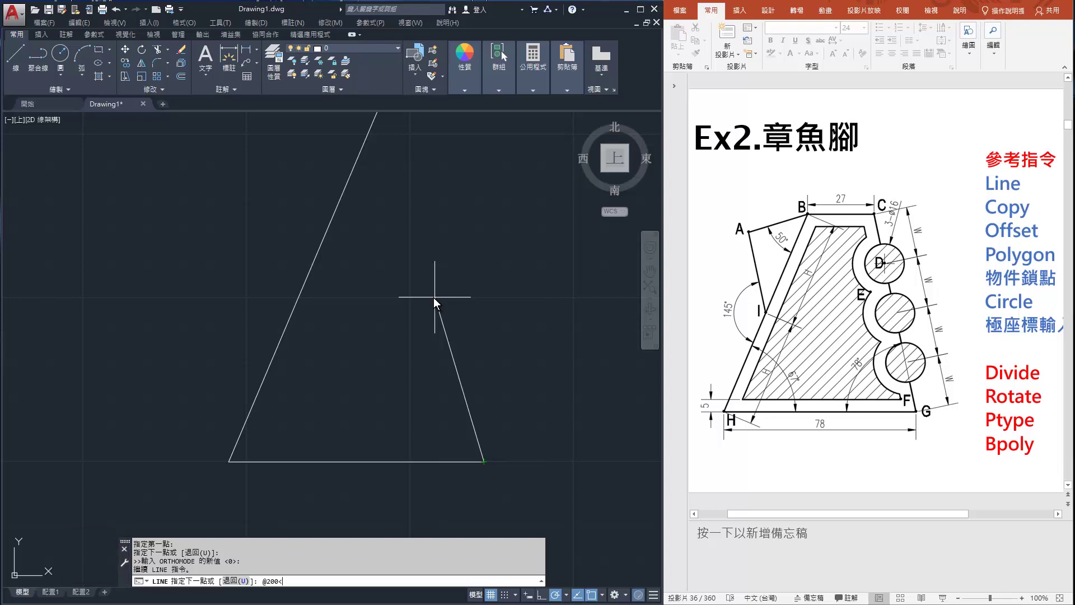
text(102)
key(Return)
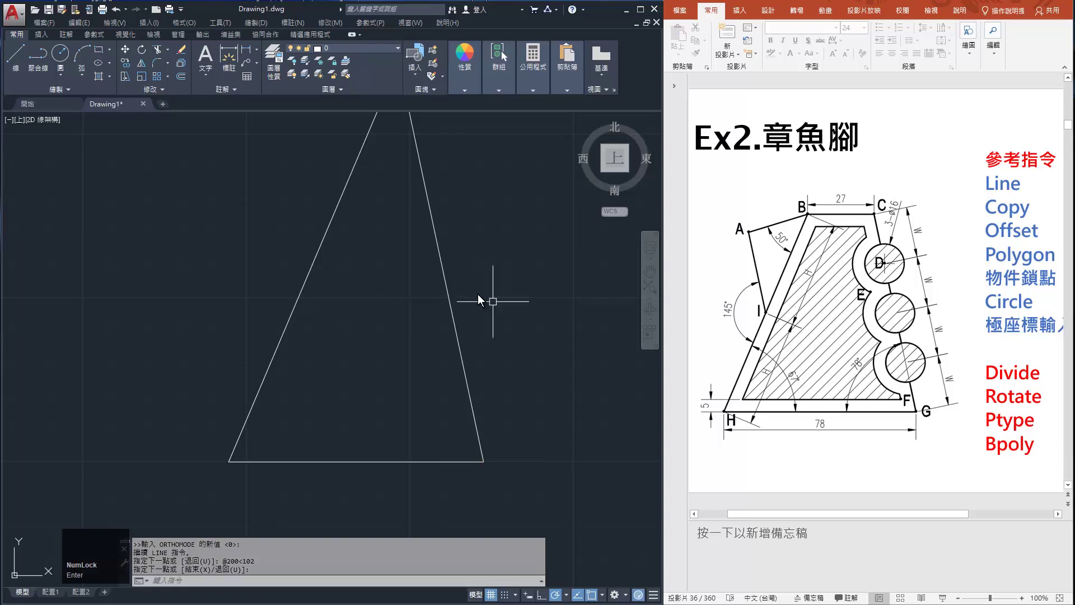
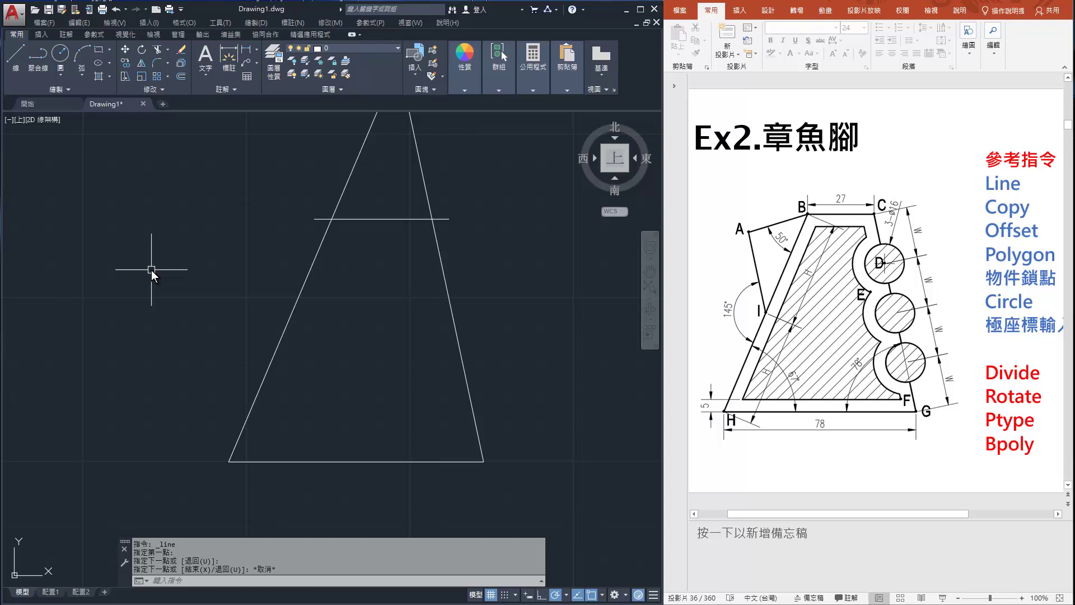
Copy the left side 27 units right and draw the horizontal top edge to the crossing point
click(179, 56)
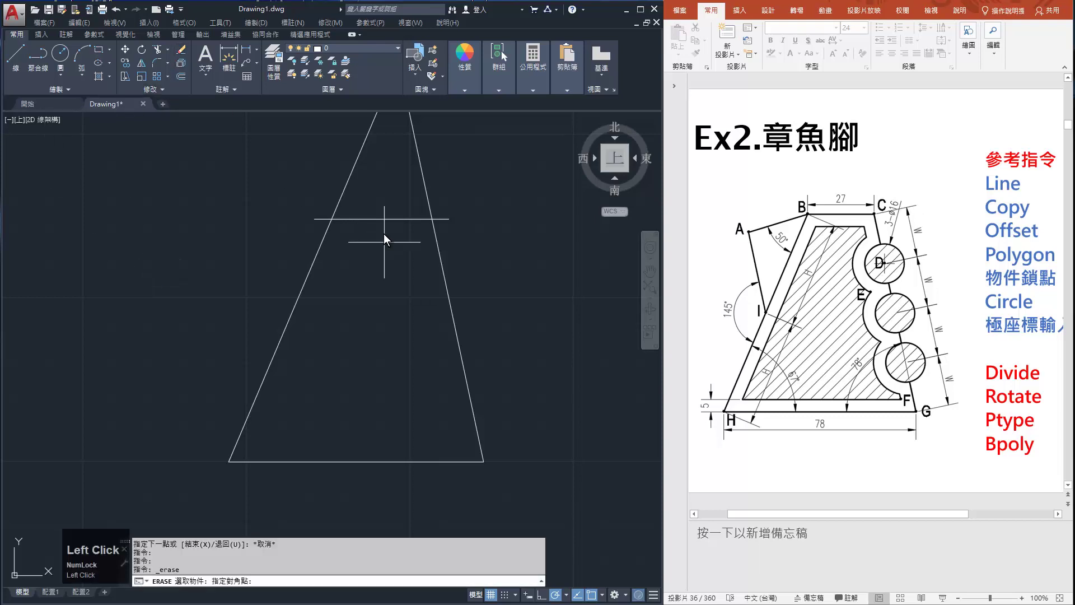
right_click(379, 218)
click(288, 337)
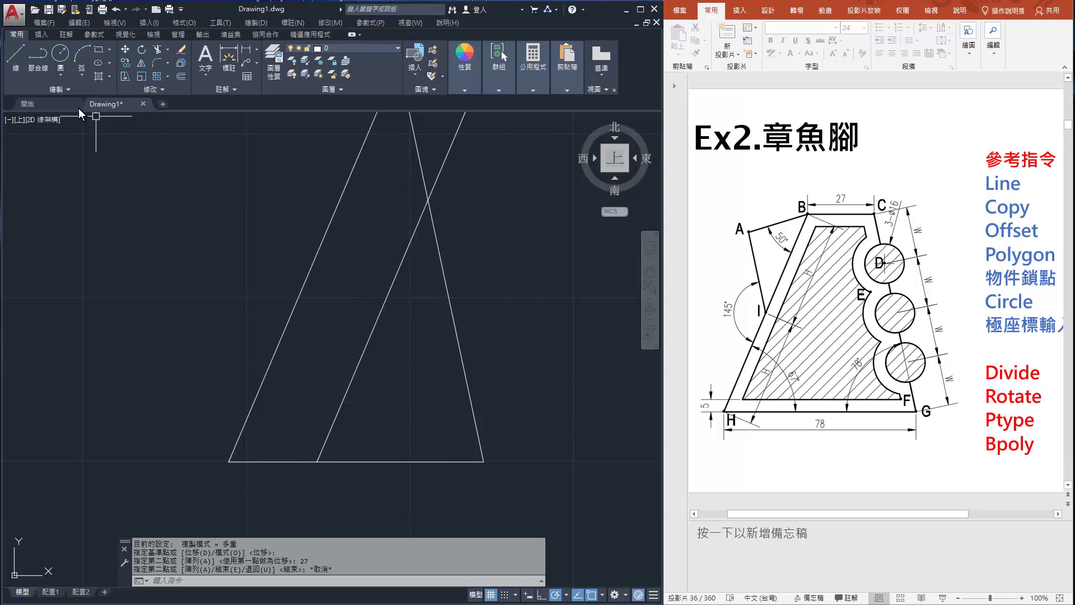
click(11, 60)
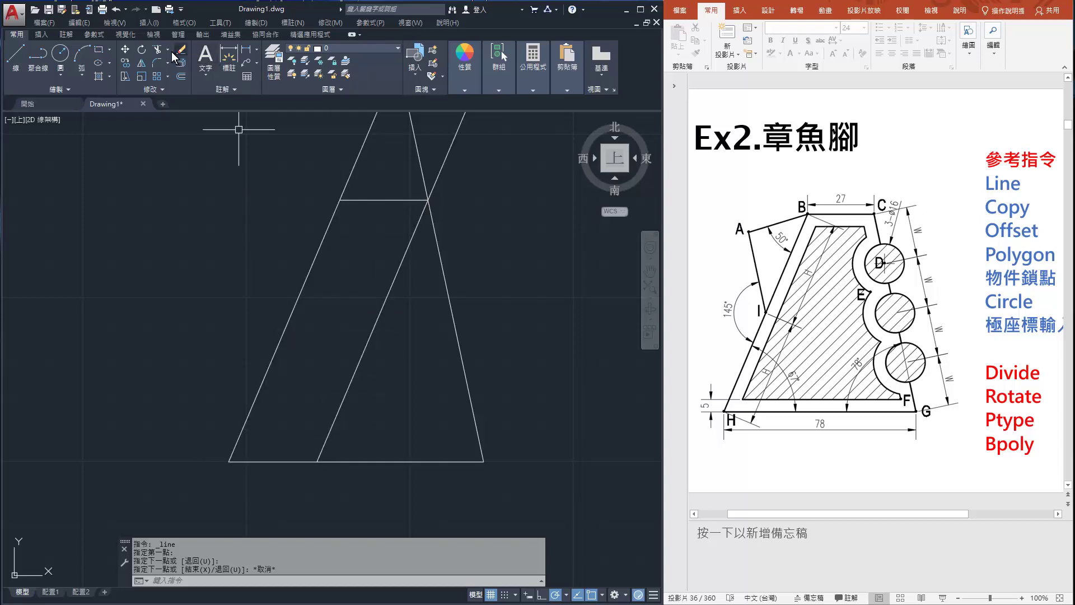
Trim the line ends overhanging above the top edge
click(166, 56)
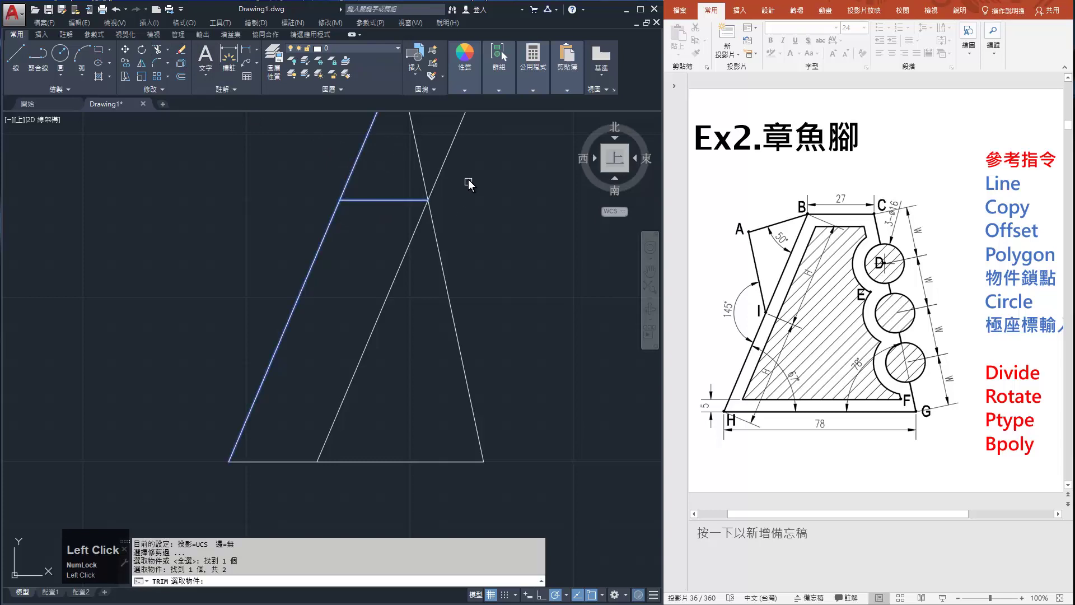
key(space)
click(452, 172)
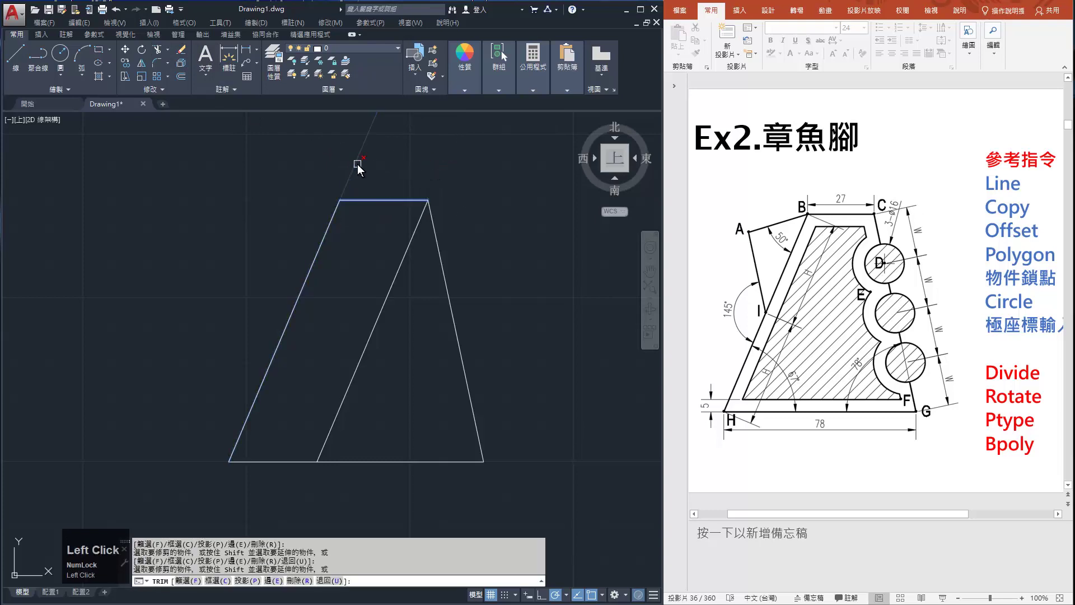
key(space)
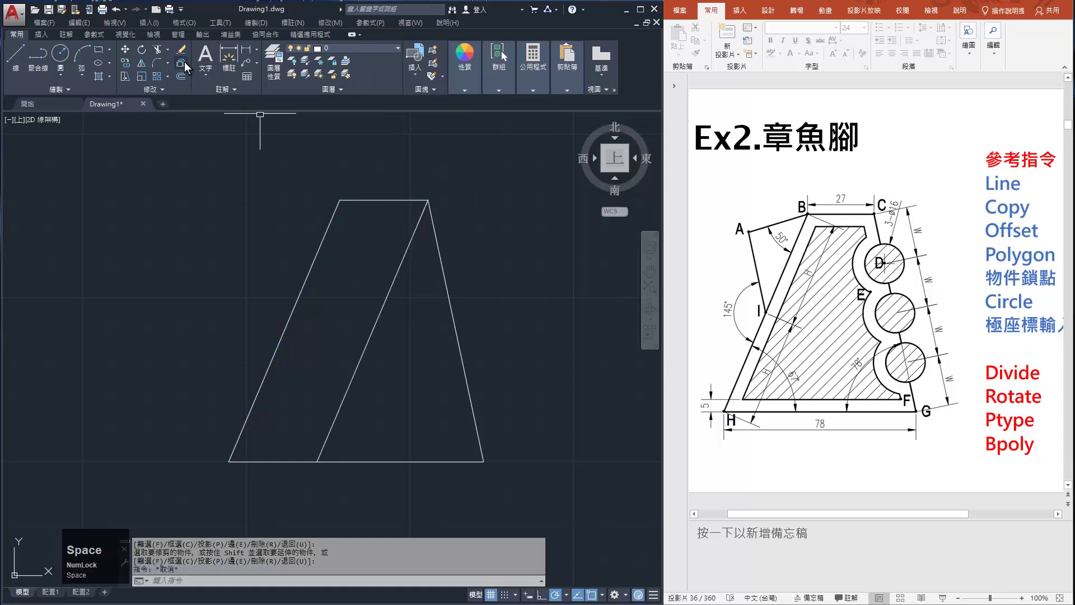
Delete the leftover diagonal construction line, leaving a clean trapezoid
click(188, 58)
key(space)
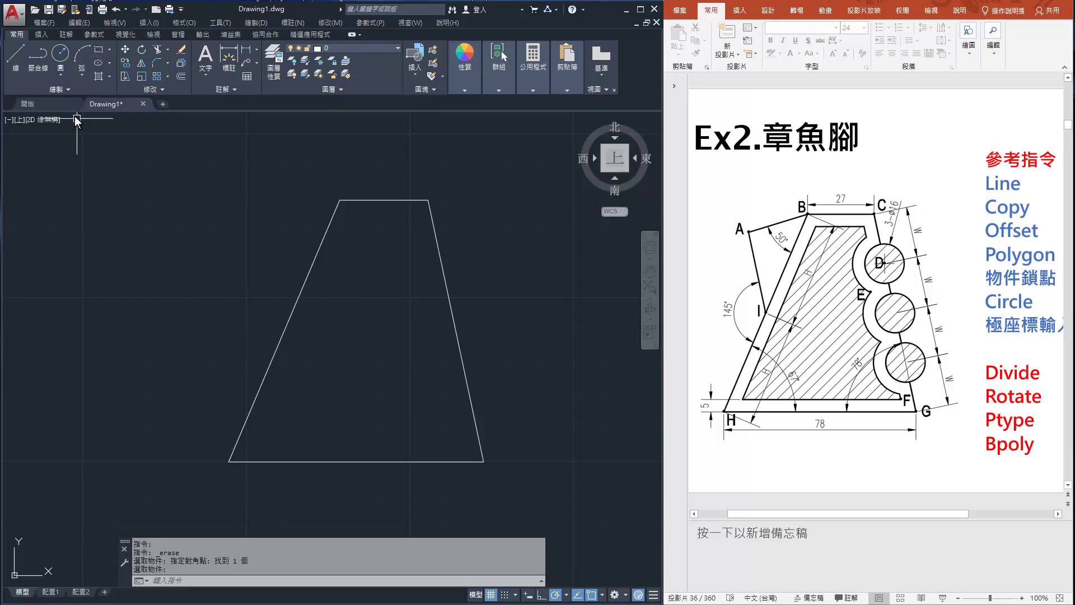
Divide the trapezoid's right side into four equal parts
click(70, 96)
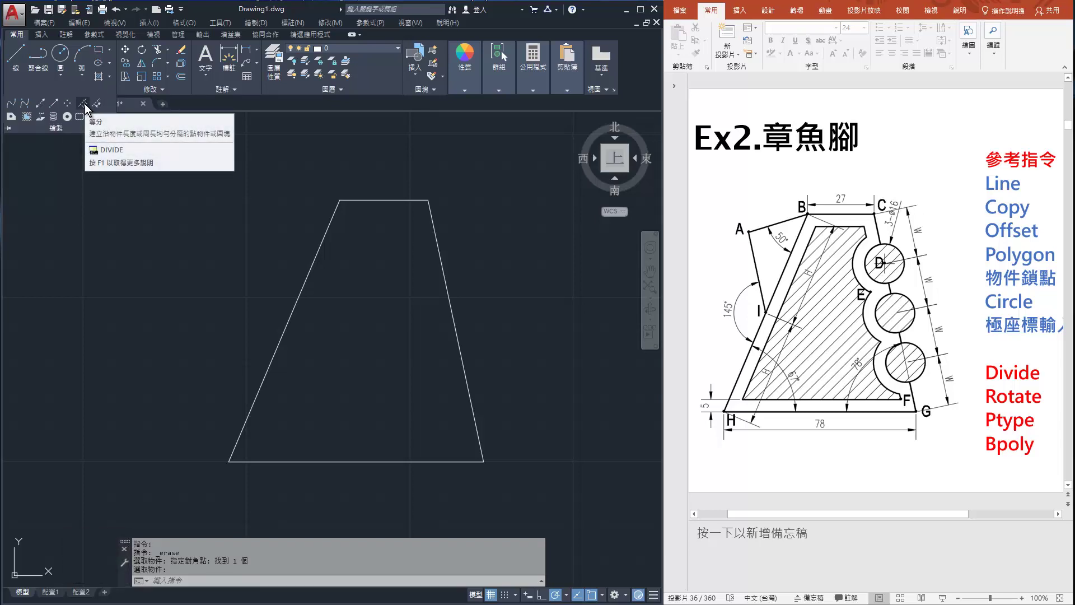
click(90, 109)
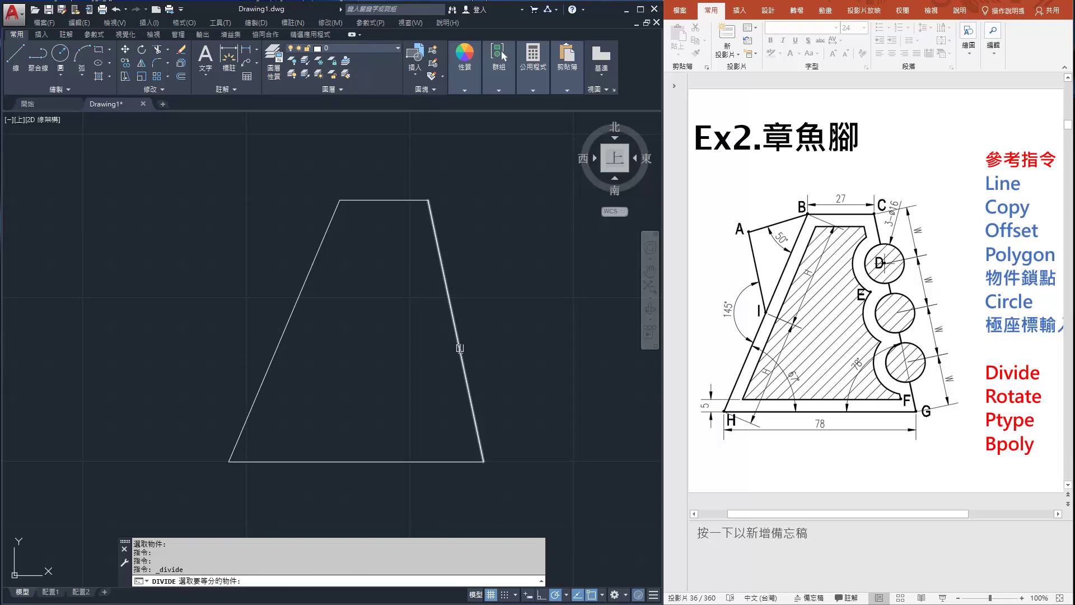
click(857, 363)
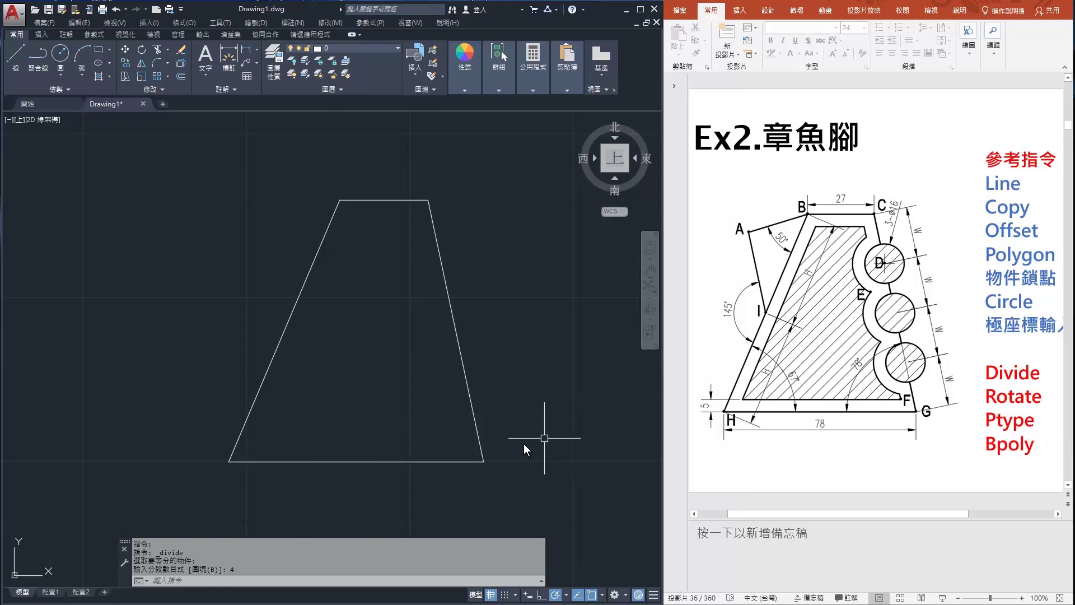
key(p)
Enter the PTYPE command to reach the point style settings
text(pty)
key([)
text([e)
key(Return)
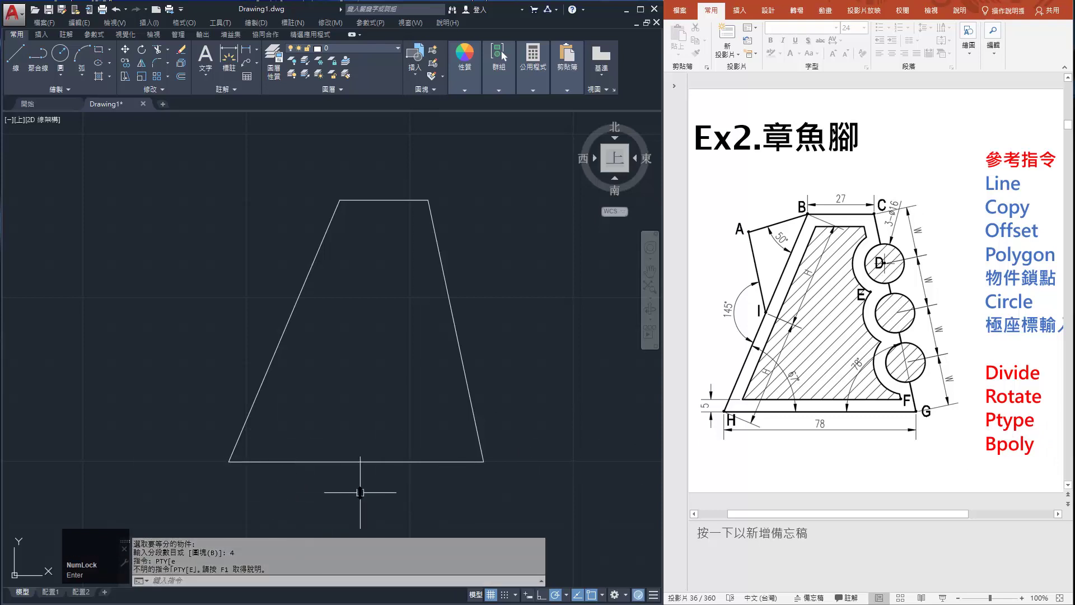
In the Point Style dialog, show the division points as plus-sign markers
text(ddd)
text(ty)
key(Return)
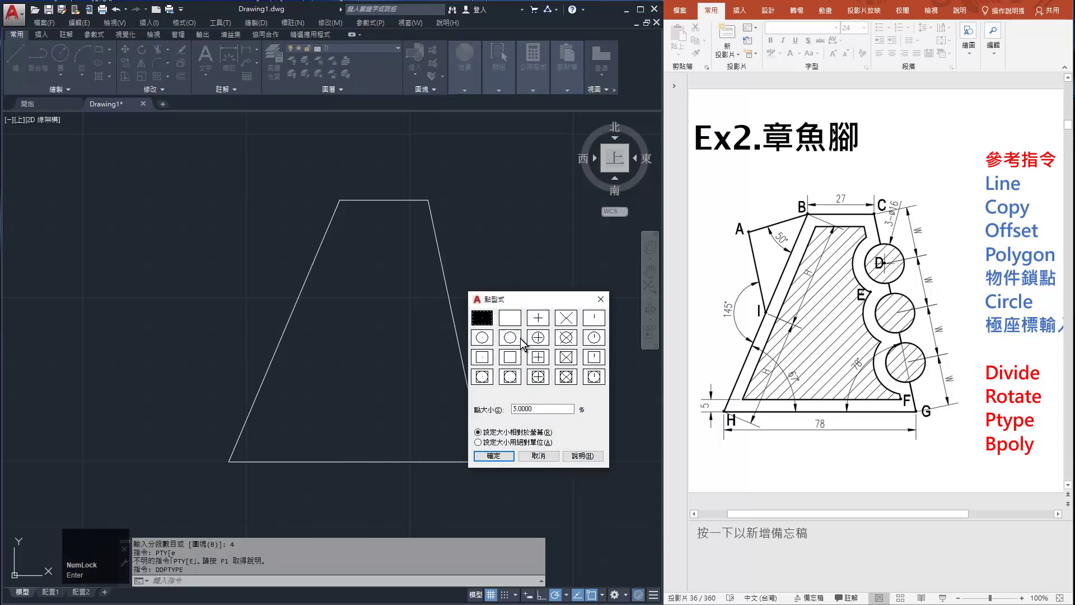
drag(554, 298, 560, 271)
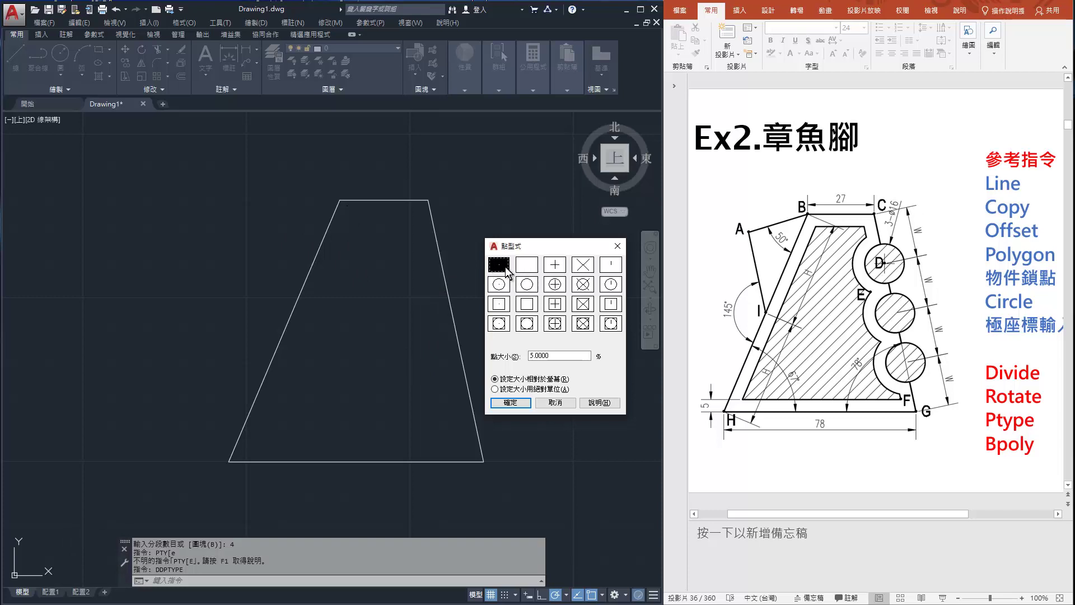
click(560, 271)
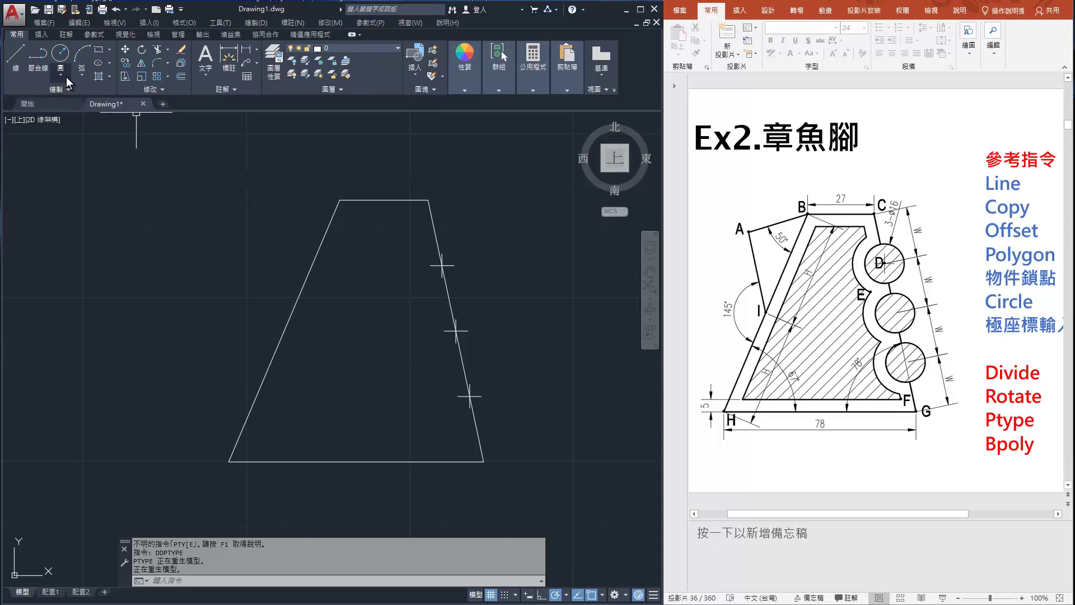
Start a Center, Diameter circle from the Draw panel's circle options
click(66, 82)
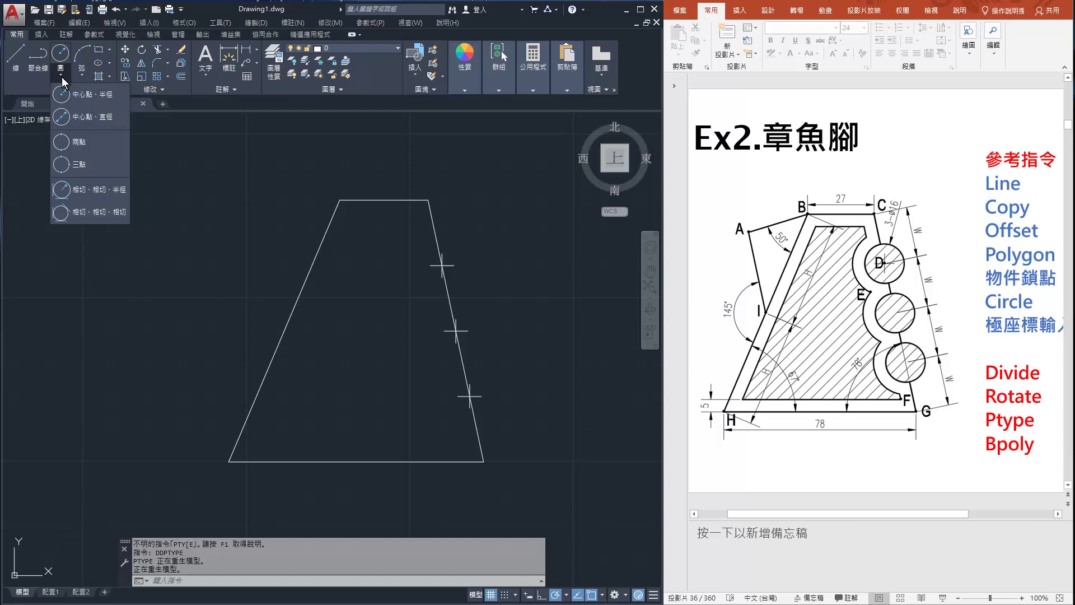
click(63, 84)
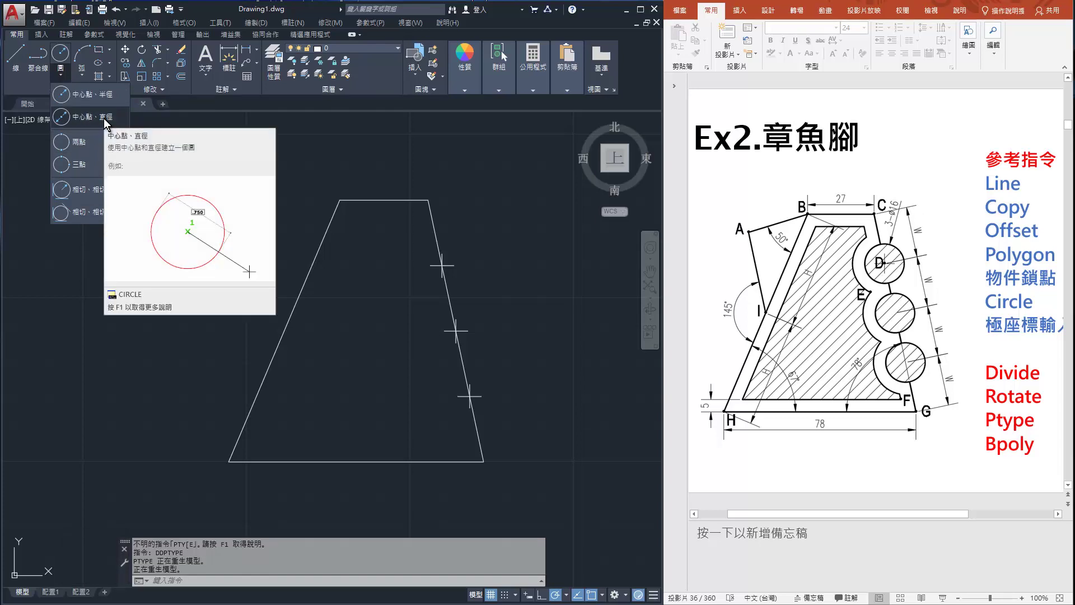
click(104, 125)
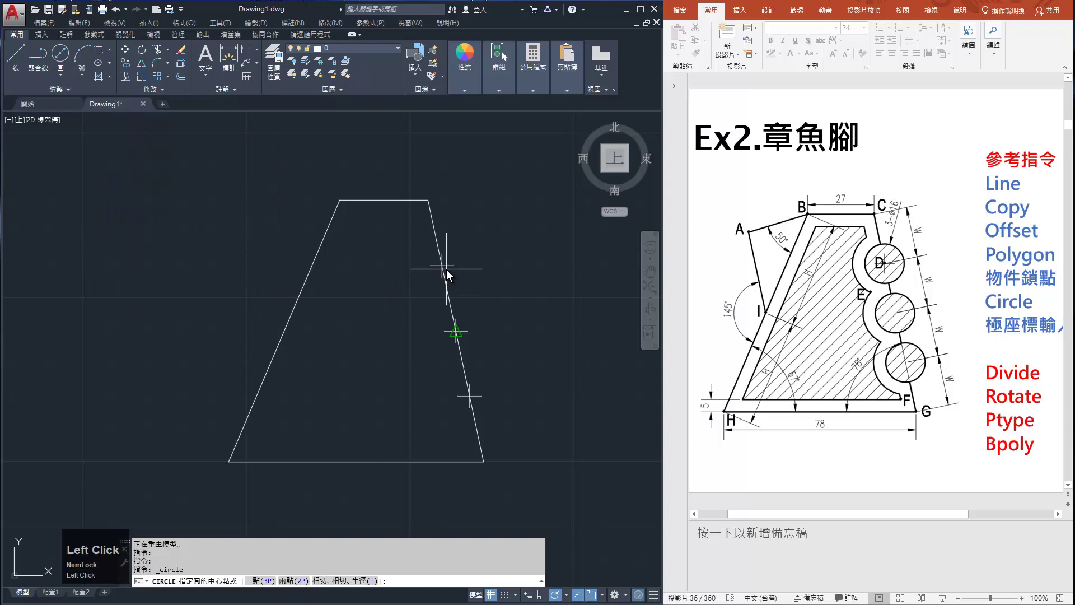
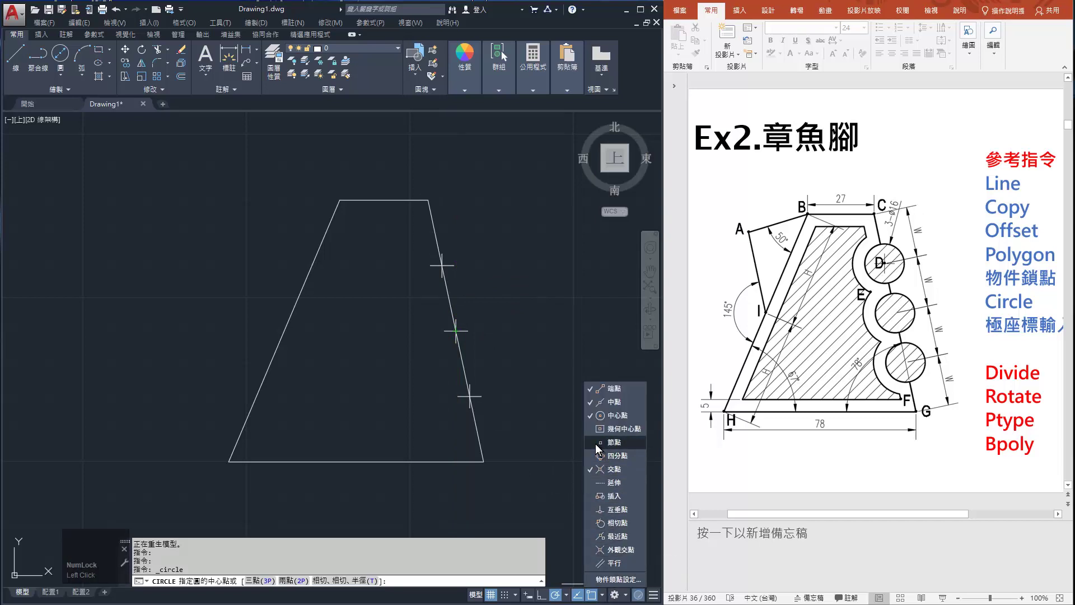
Place a diameter-16 circle on the top division point and copy it to the other two
click(594, 450)
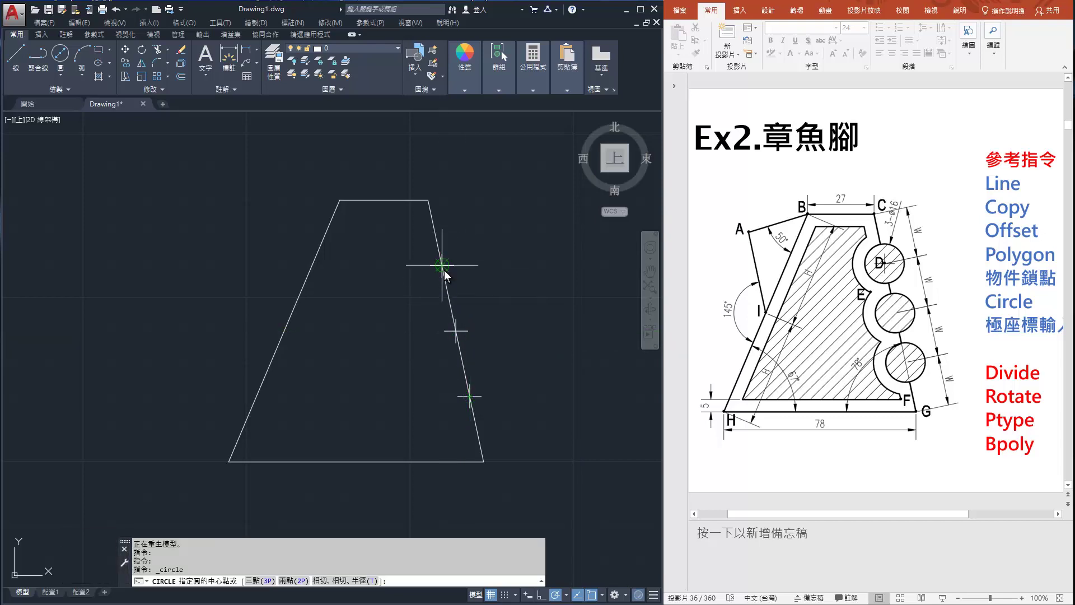
click(444, 277)
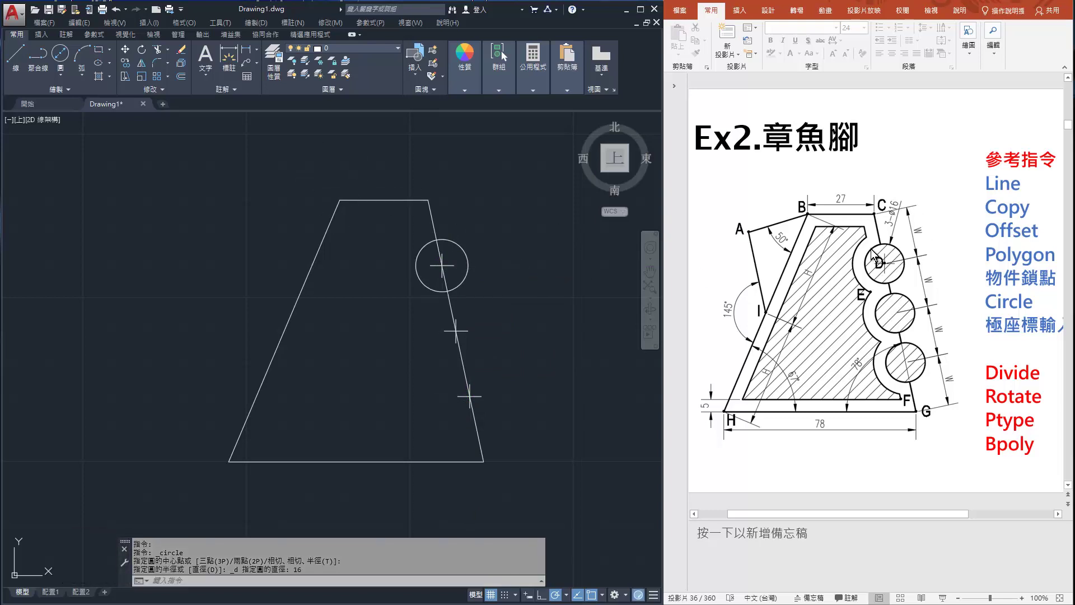
click(129, 72)
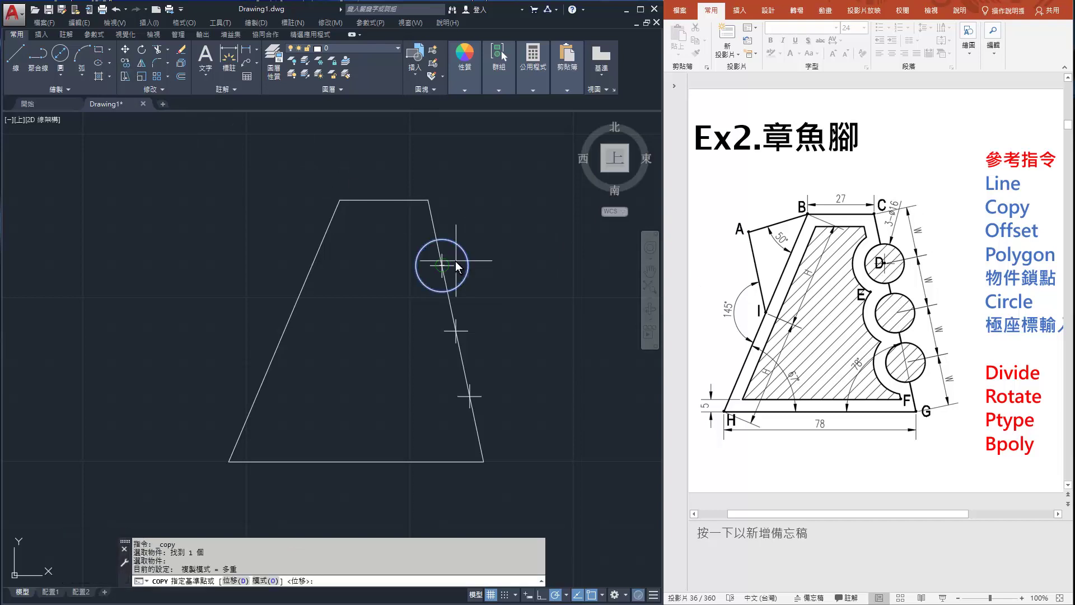
click(446, 269)
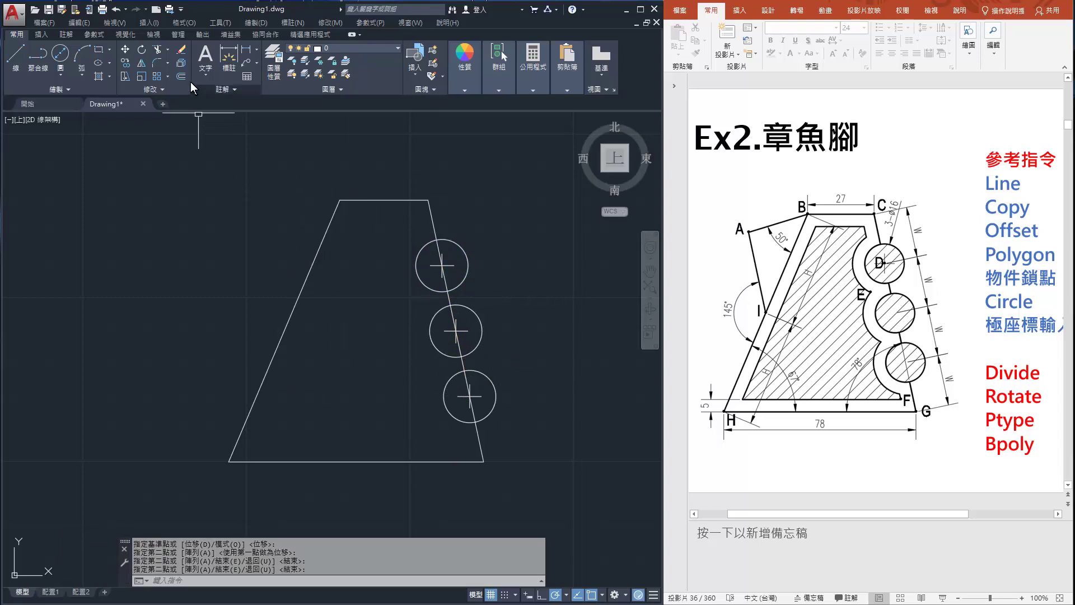
Erase the division markers and trim the right side line inside the three circles
click(185, 54)
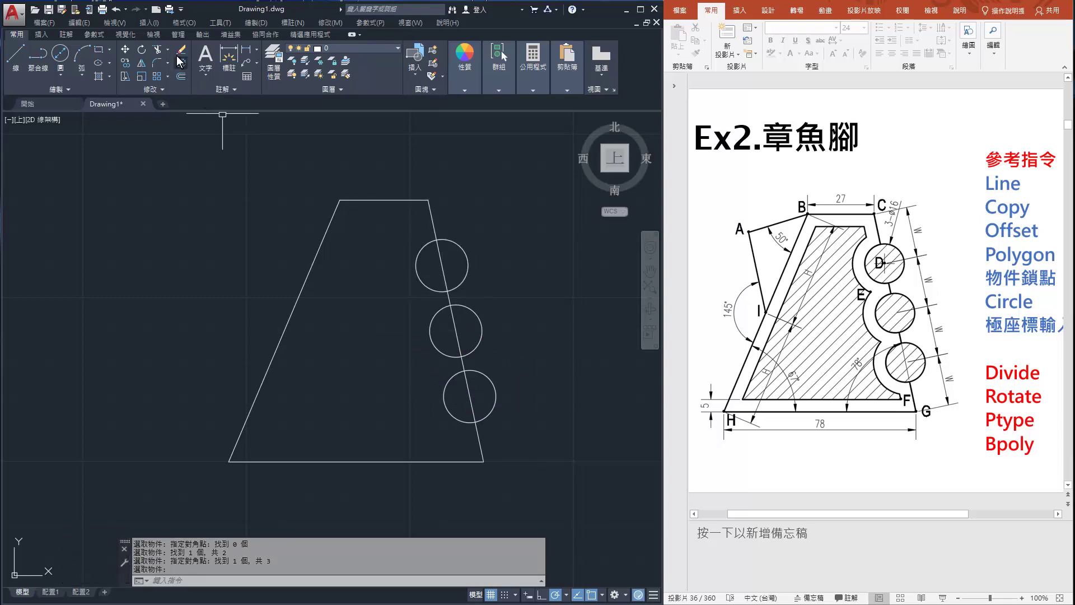
click(168, 55)
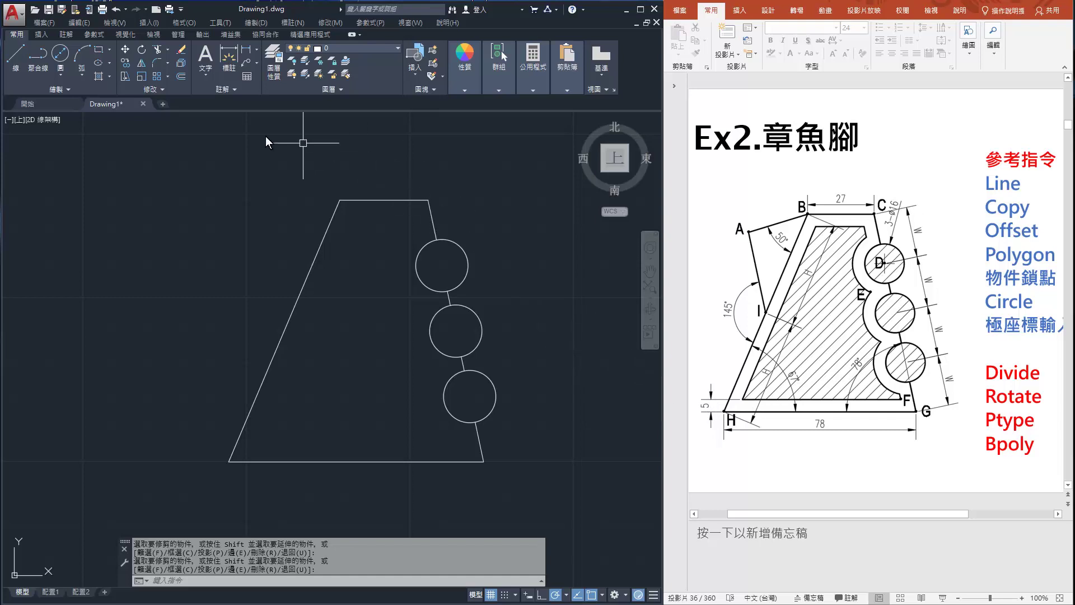
Offset the trapezoid outline and circles, then select cutting edges for trimming
click(185, 82)
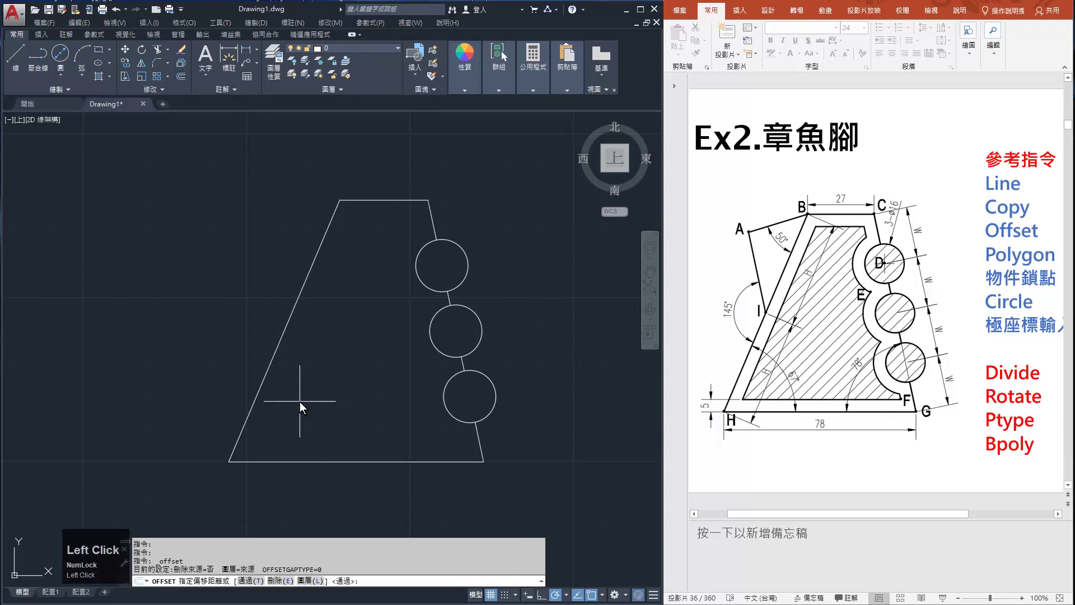
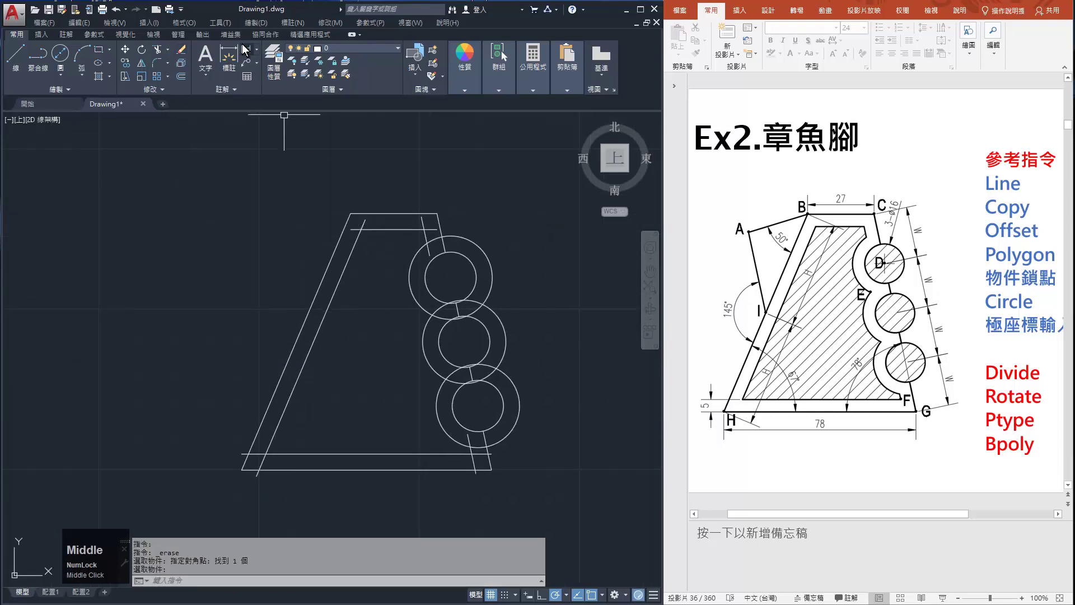
click(162, 55)
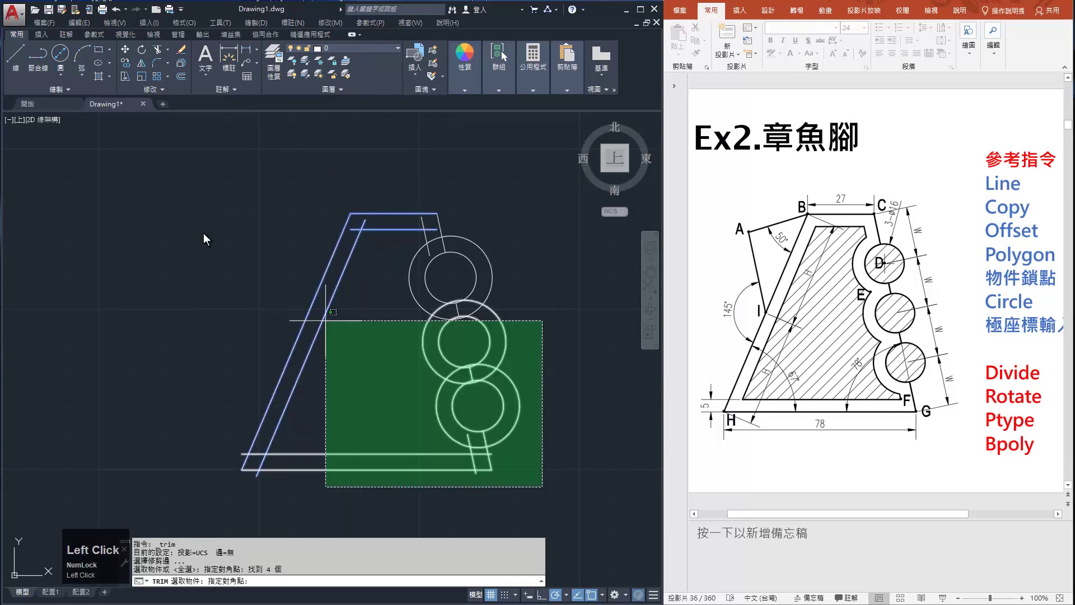
key(space)
Trim a piece of the offset geometry, then undo the trimming
scroll(up, 3)
click(259, 465)
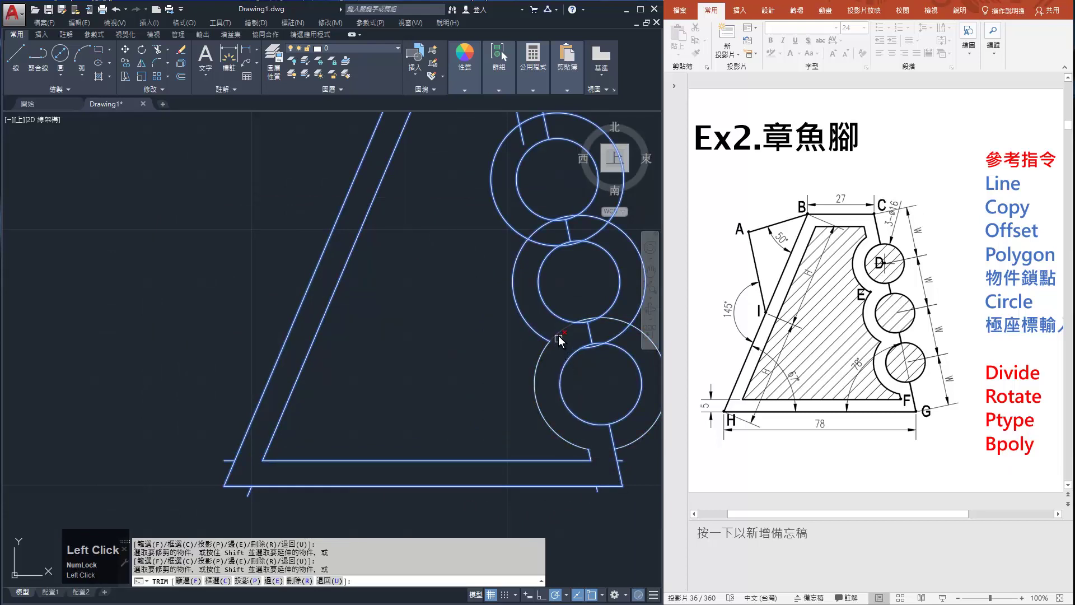
scroll(down, 3)
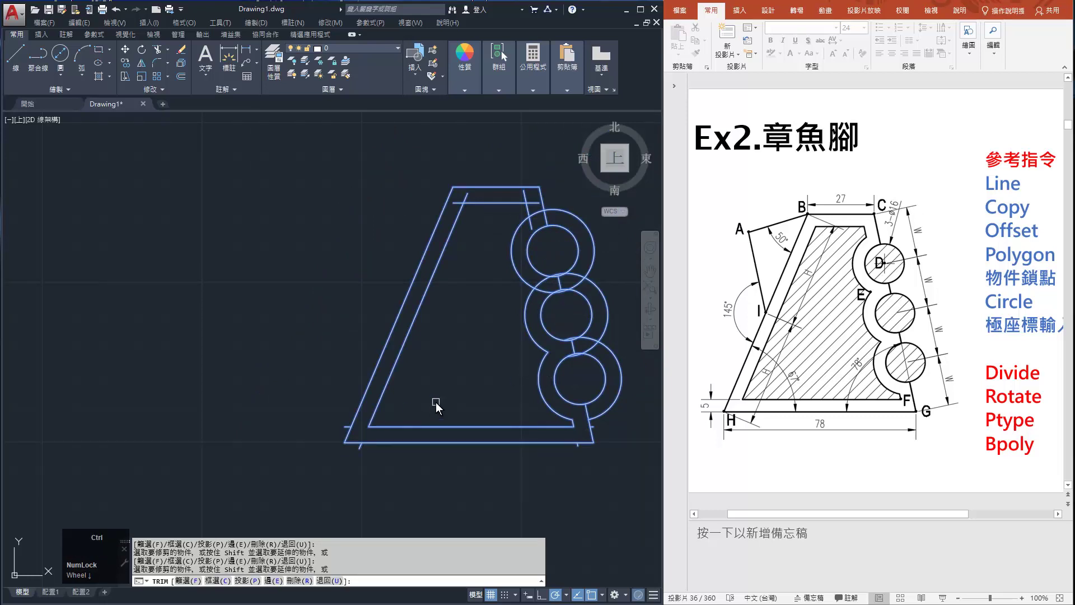
key(ctrl+z)
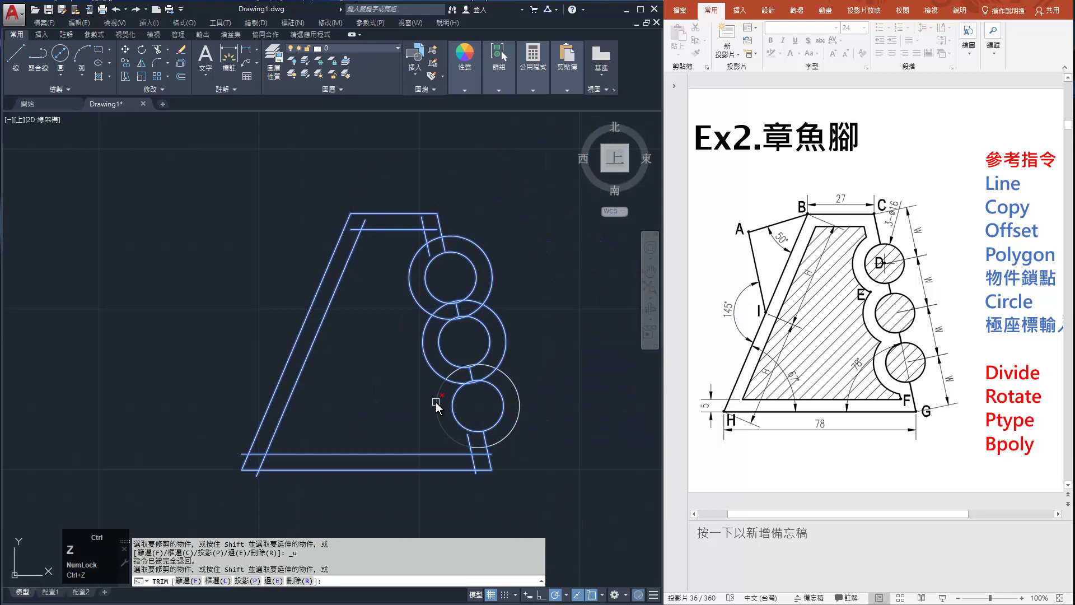
key(ctrl+z)
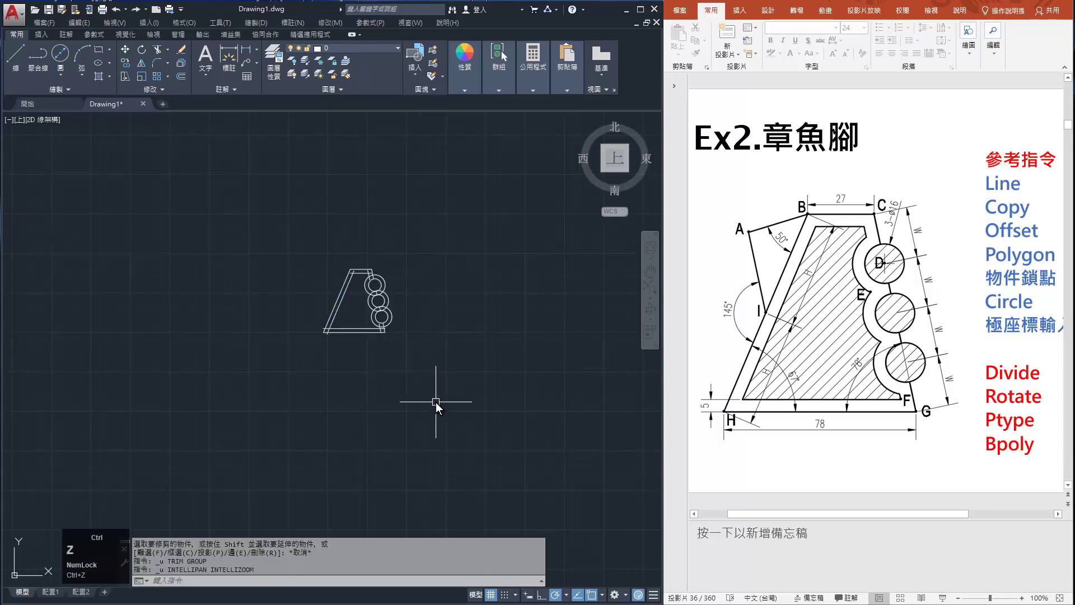
Undo the offset and trim so only the trapezoid and three circles remain
scroll(up, 3)
middle_click(354, 258)
click(188, 56)
right_click(303, 237)
scroll(up, 3)
middle_click(392, 404)
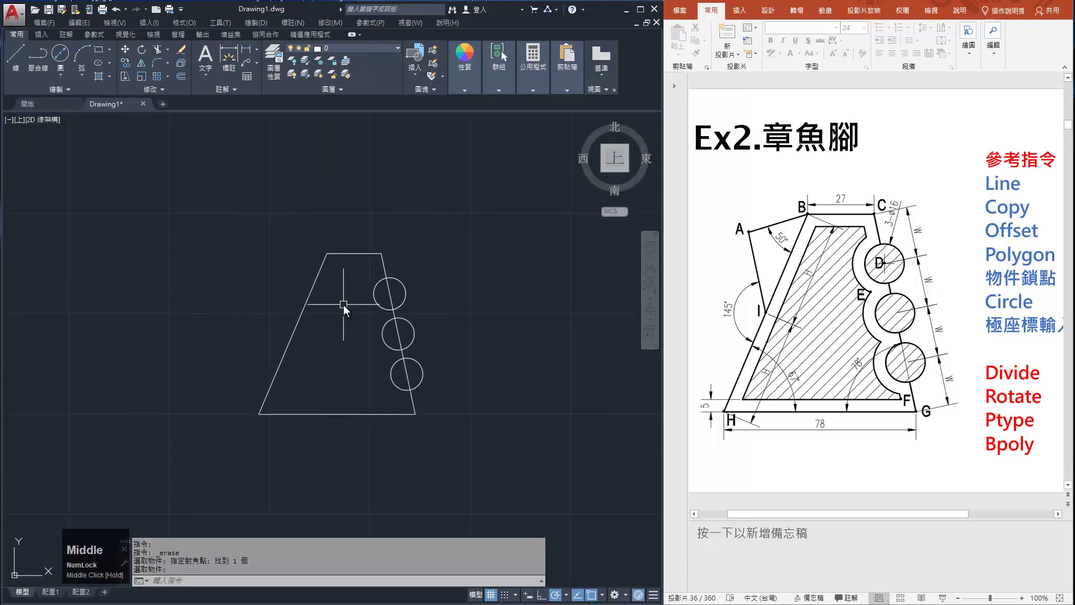
scroll(up, 3)
click(354, 274)
key(space)
click(419, 299)
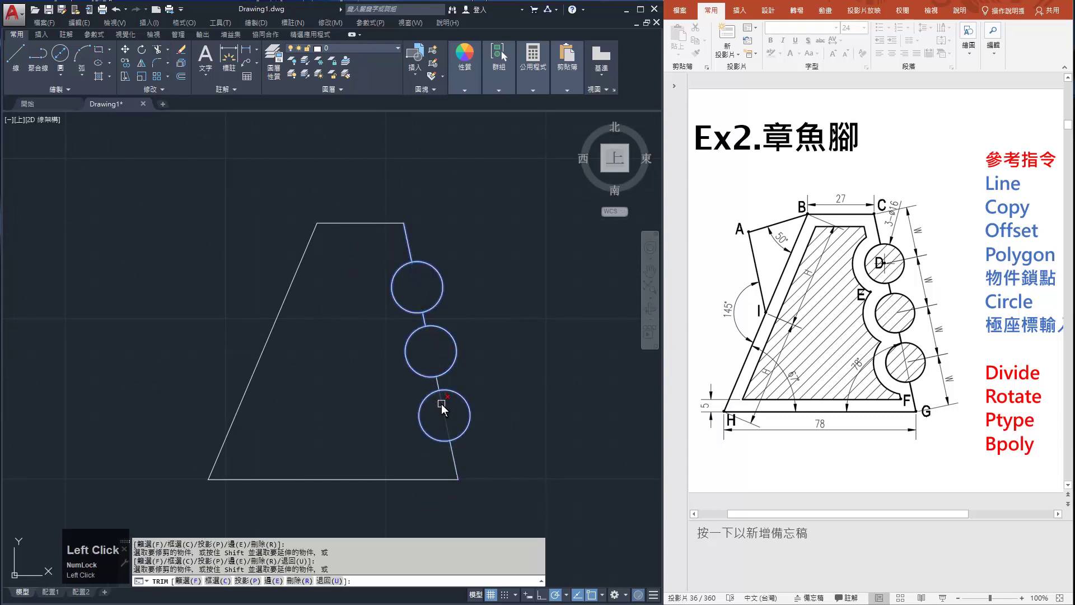
key(space)
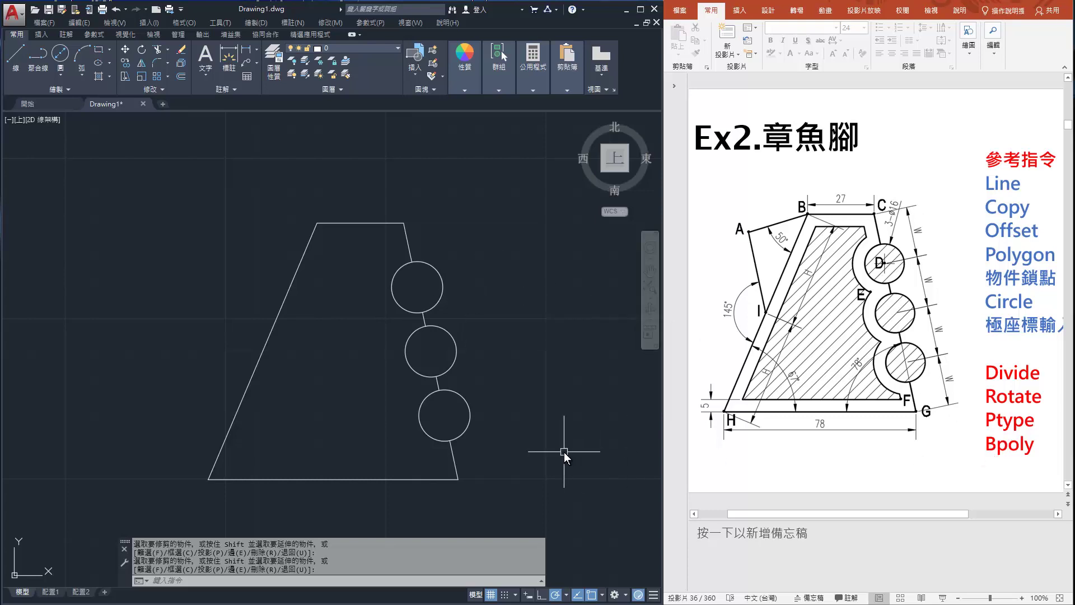
Run BPOLY to bring up the Boundary Creation dialog
text(bpoly)
key(Return)
Pick a point inside the trapezoid to create a closed boundary polyline around the profile
drag(257, 229, 169, 223)
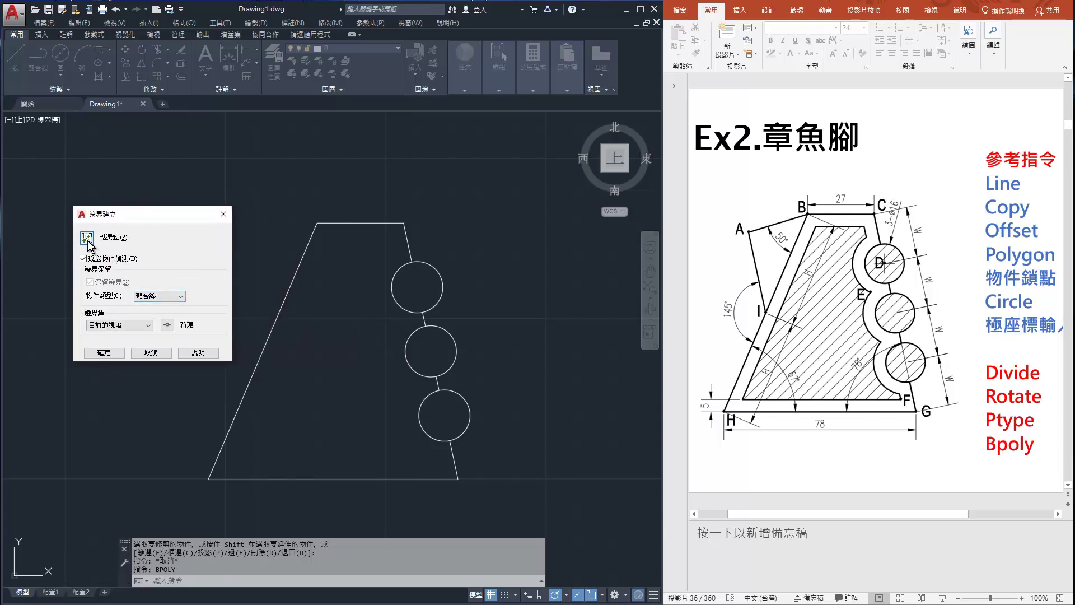
click(92, 244)
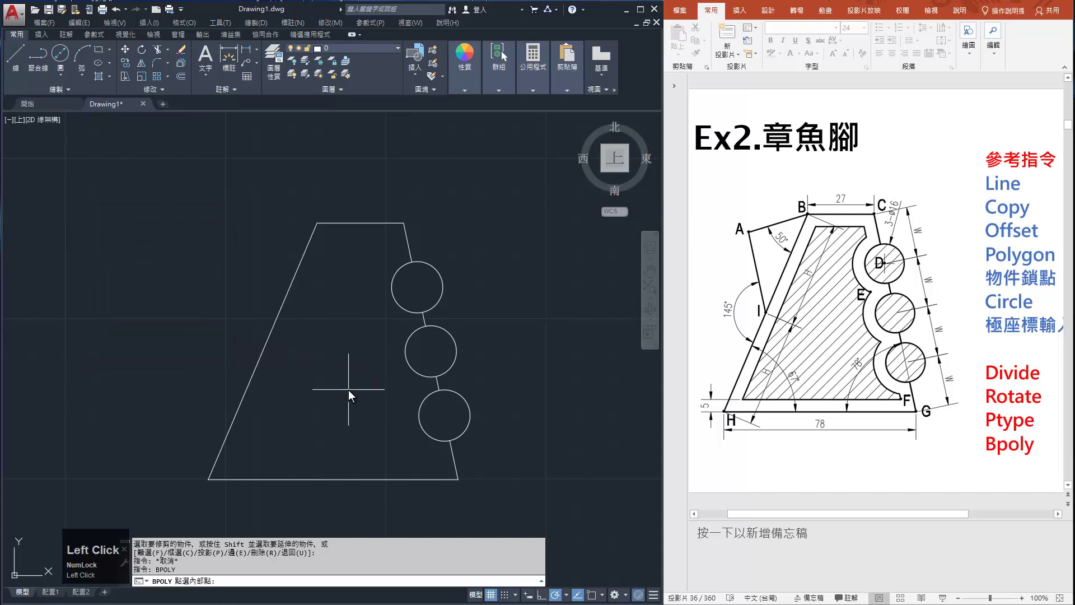
click(337, 378)
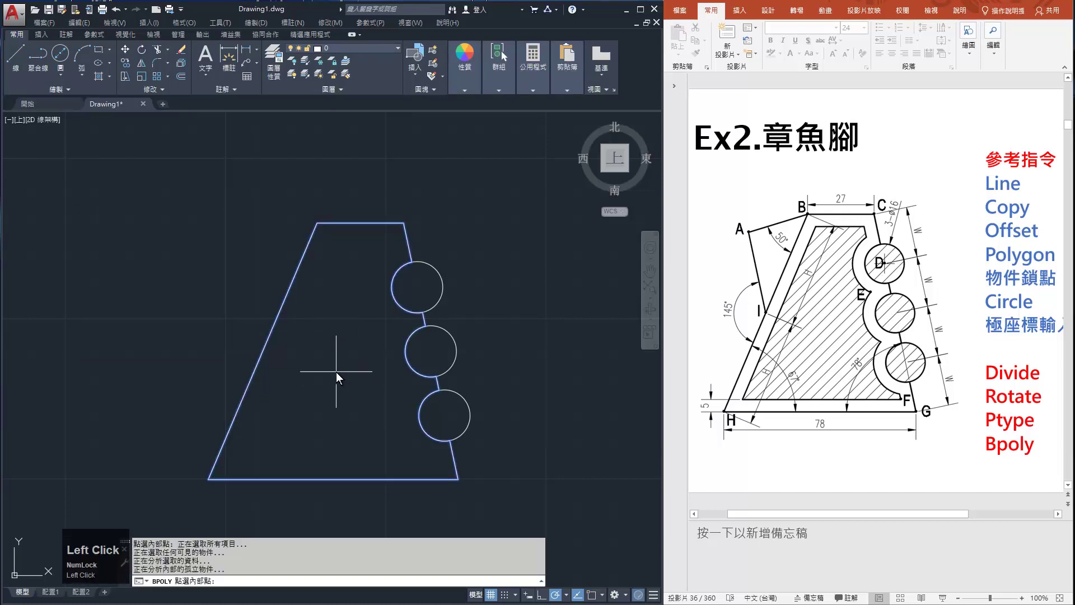
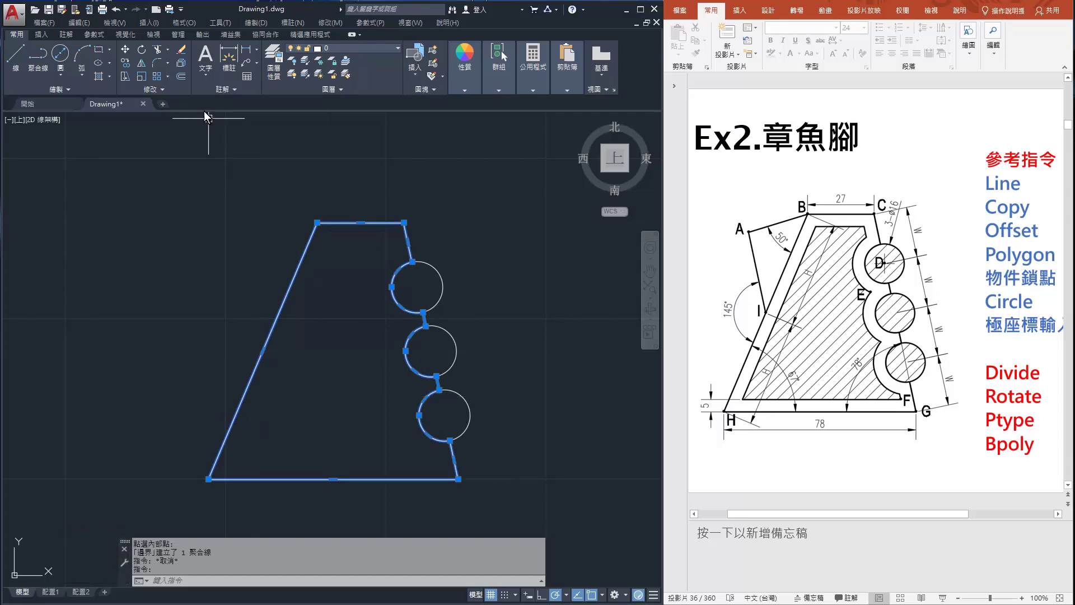
Offset the boundary polyline 5 units inward
click(186, 80)
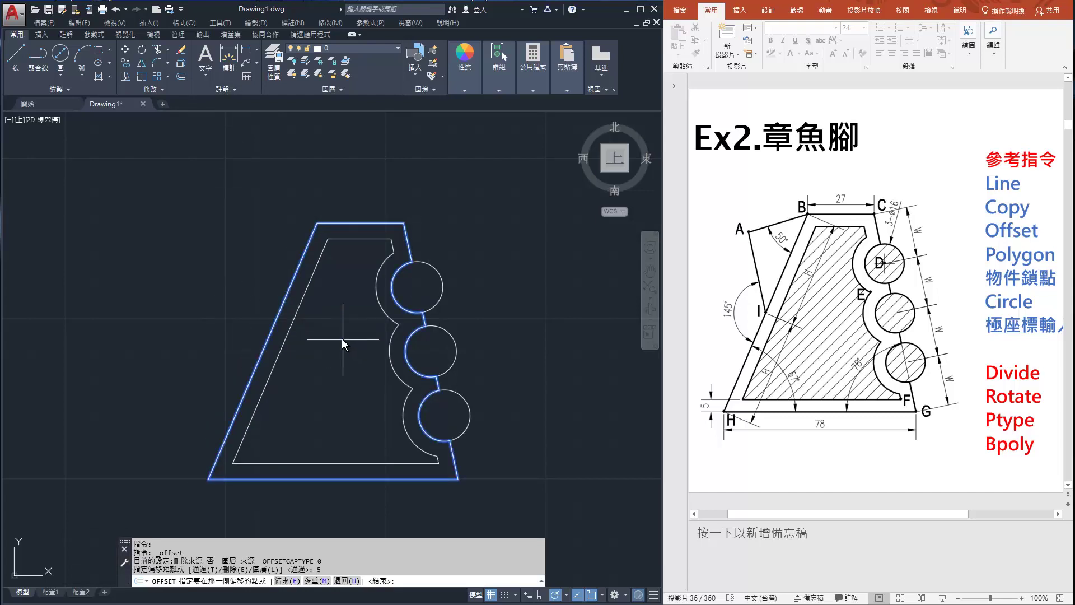
click(347, 351)
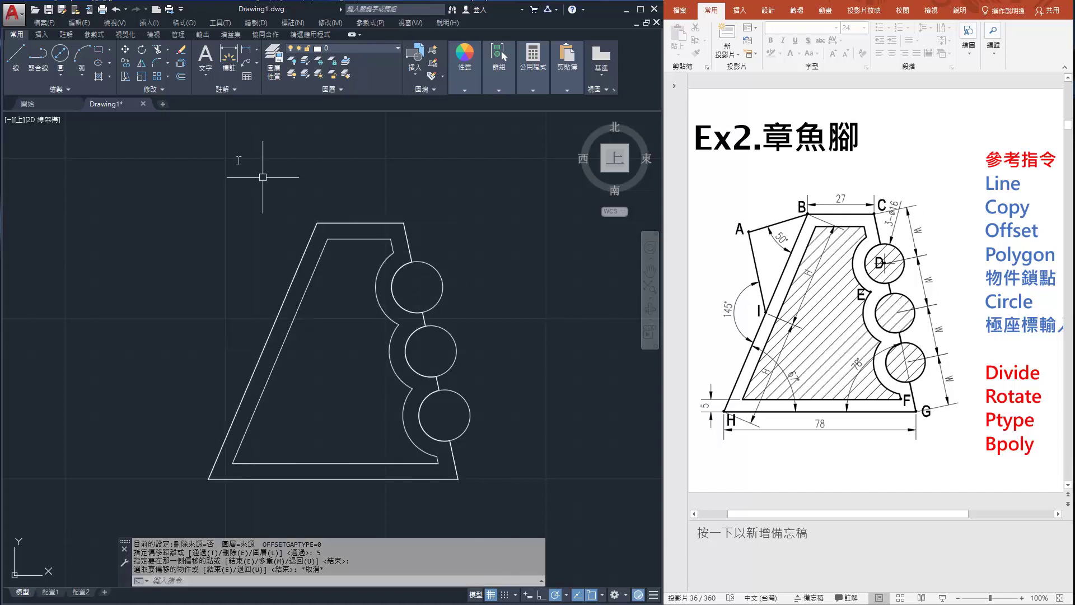
Hatch the inner outline and circles with the ANSI31 diagonal pattern, then list the object
click(105, 83)
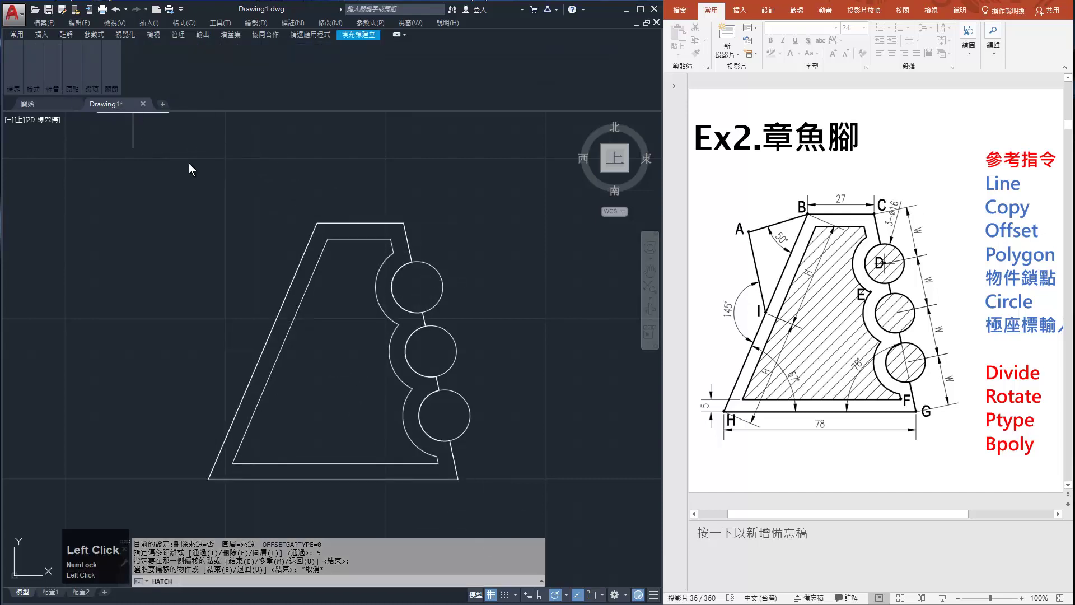
click(180, 72)
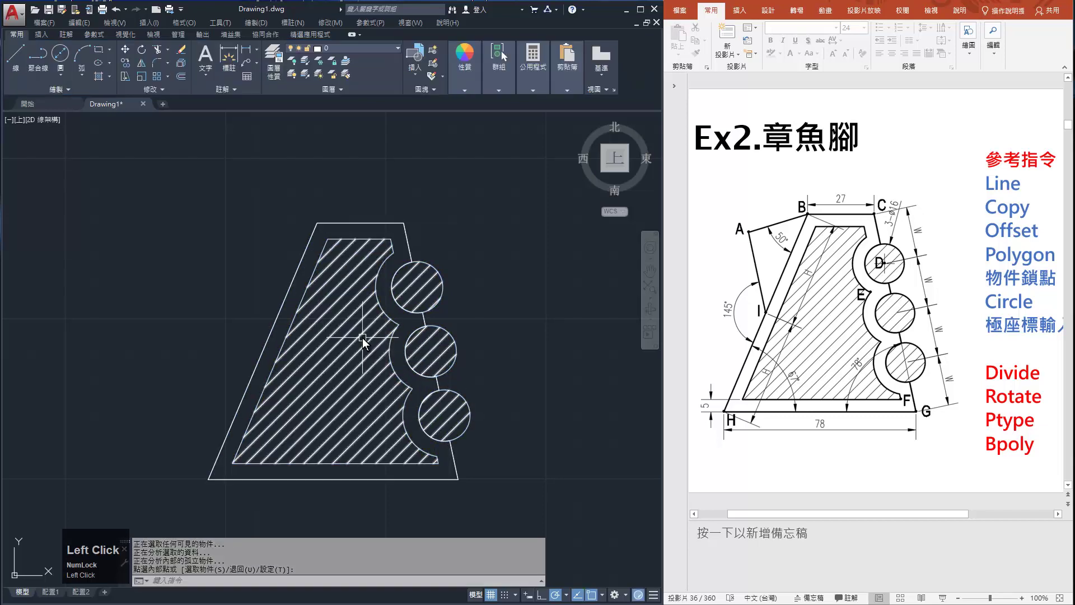
text(li)
key(Return)
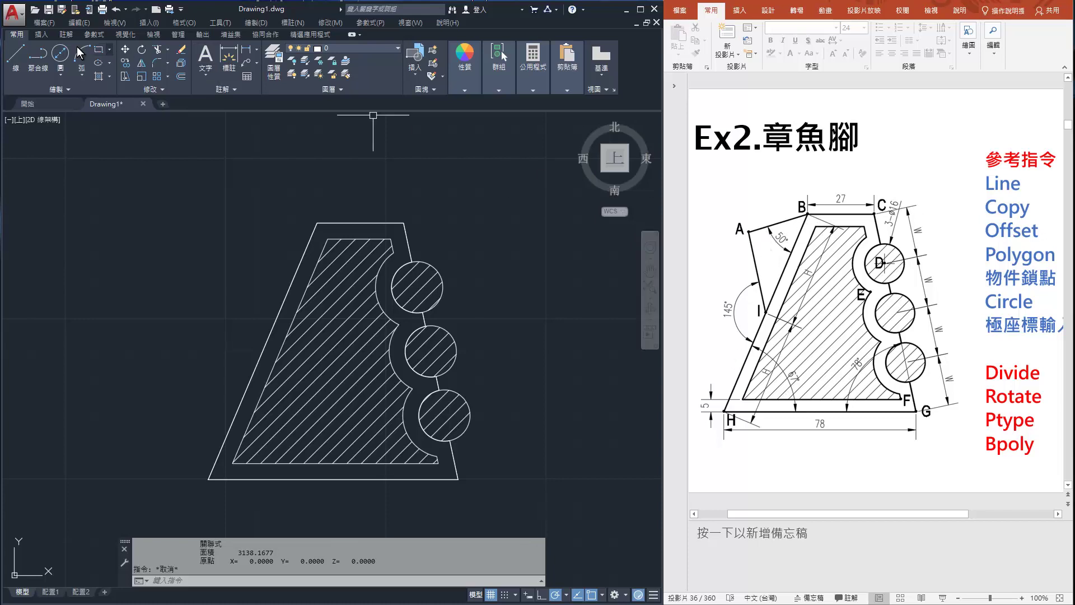
click(14, 62)
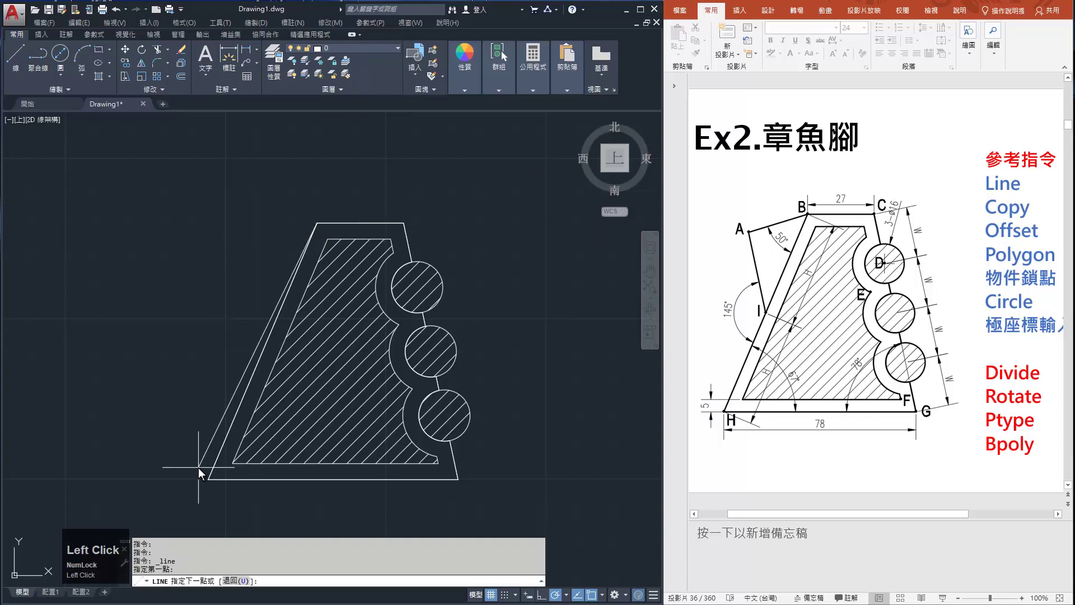
click(207, 489)
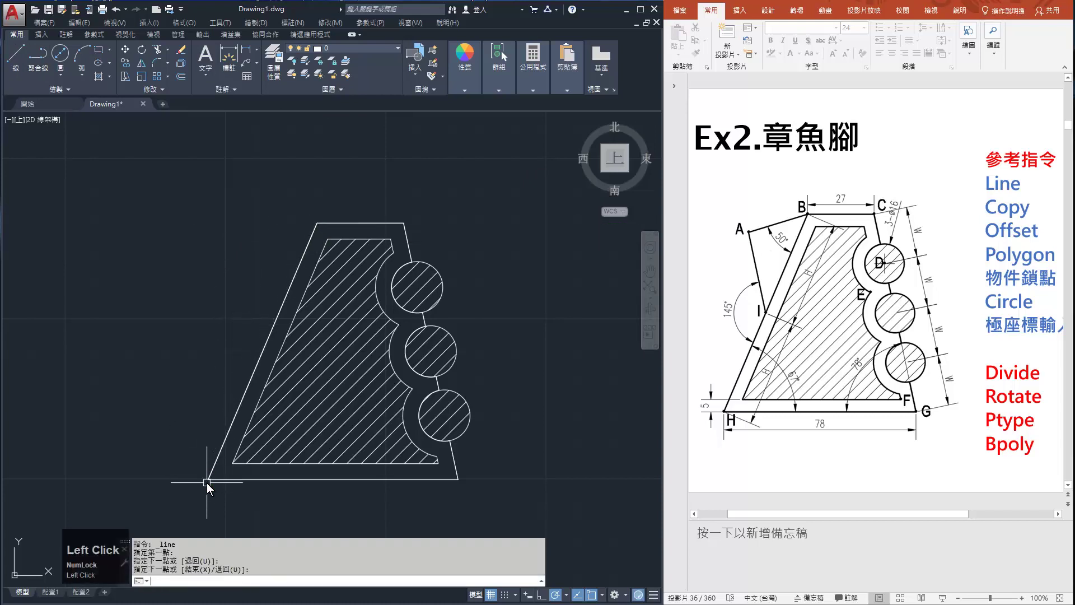